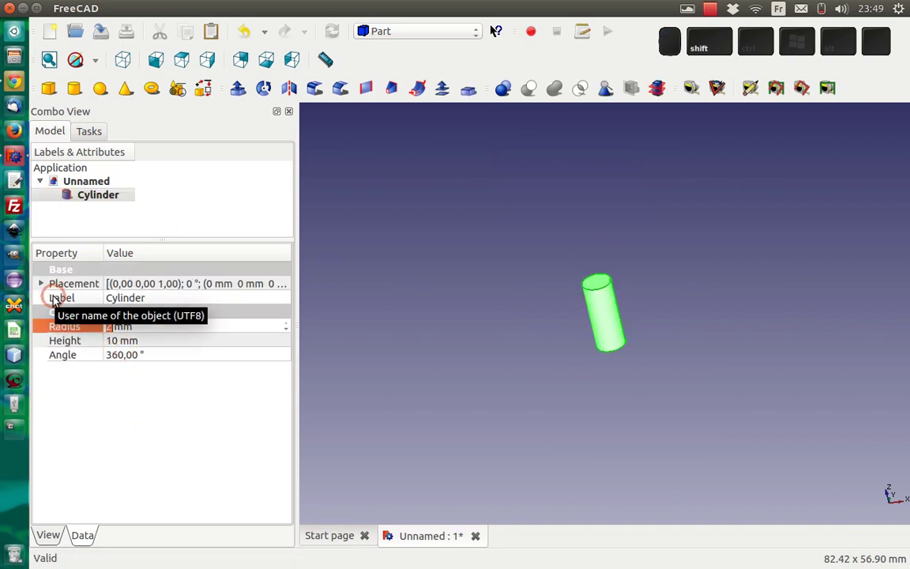
# Resize the first cylinder to 30 mm radius and 150 mm height in its Data properties
pyautogui.click(119, 338)
pyautogui.press('shift+9')
pyautogui.scroll(-3)
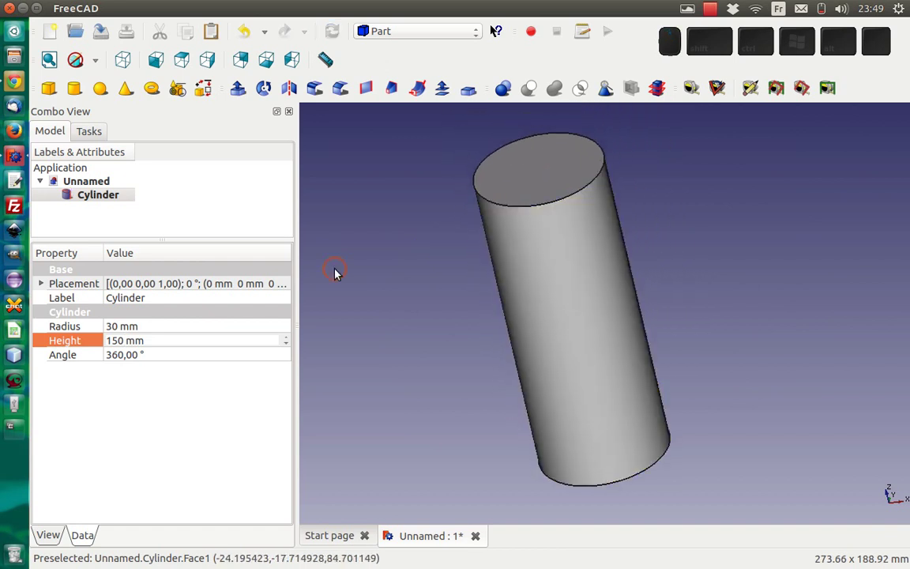
# Add a second cylinder and select it for editing
pyautogui.click(78, 91)
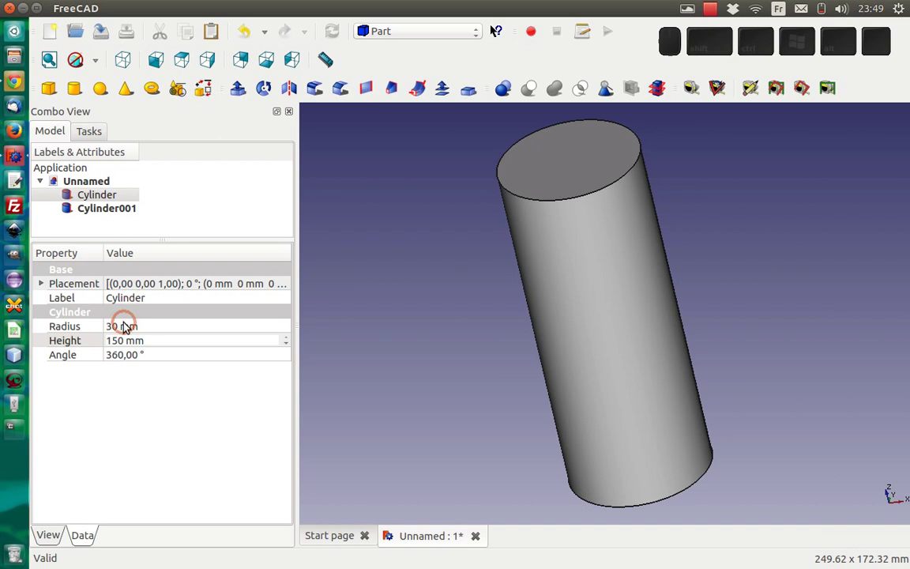
pyautogui.click(96, 197)
pyautogui.click(123, 327)
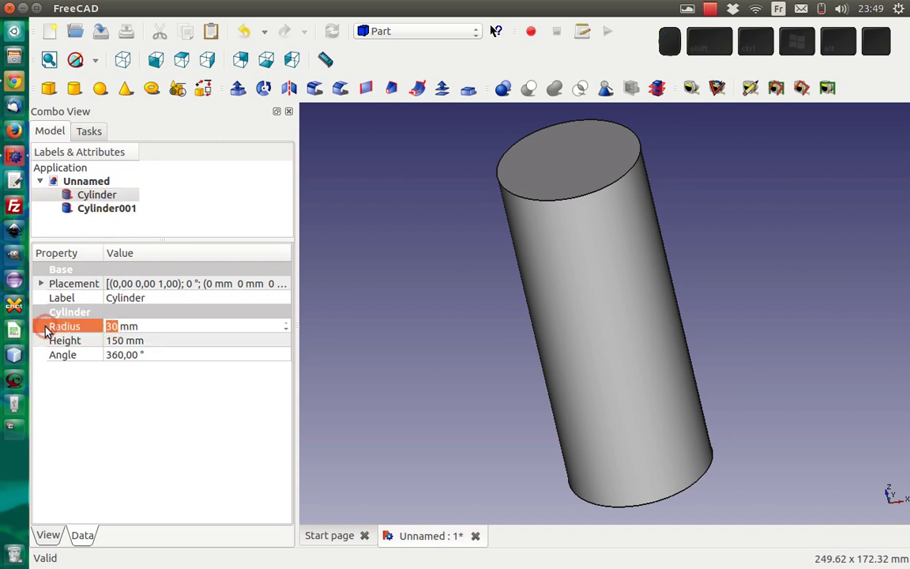
# Set the second cylinder to 28 mm radius and 149 mm height
pyautogui.click(125, 213)
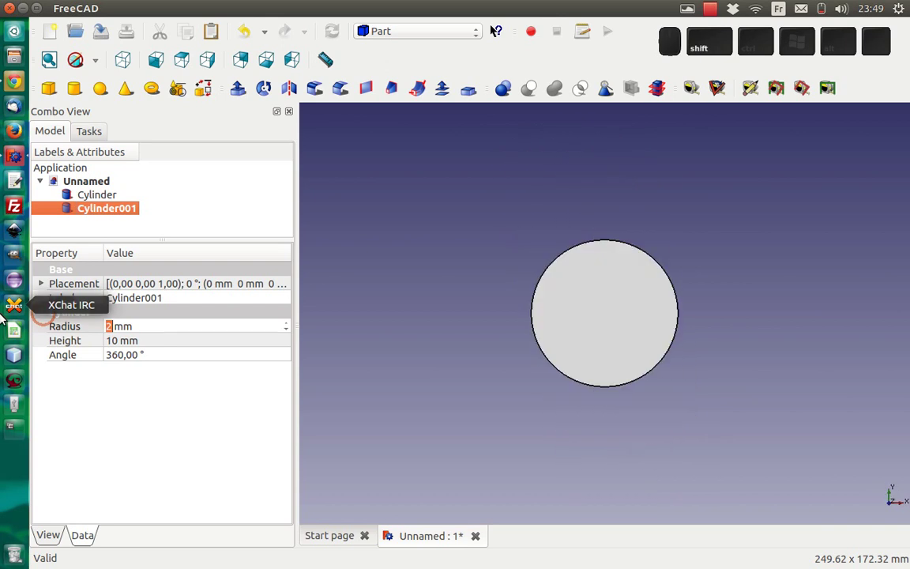
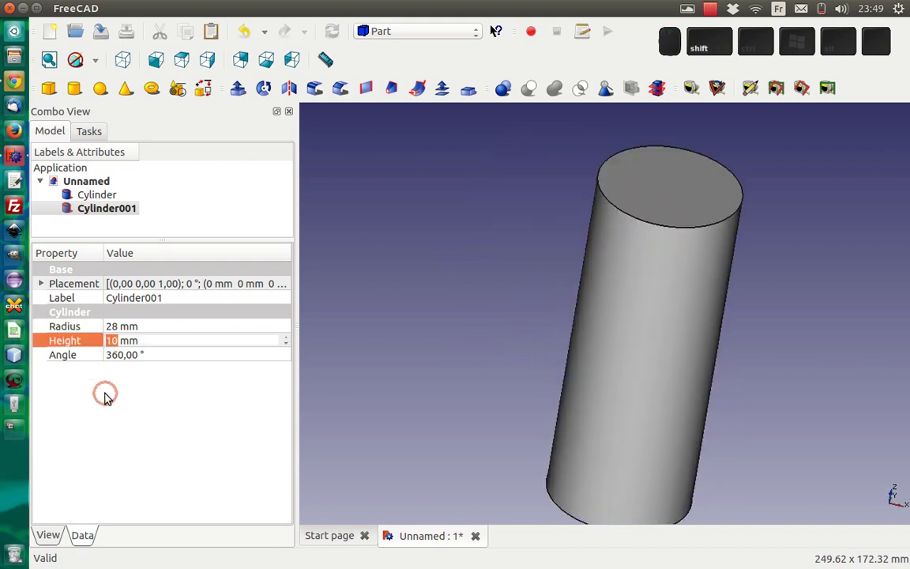
pyautogui.press('shift+BackSpace')
pyautogui.press('shift+Return')
pyautogui.scroll(-3)
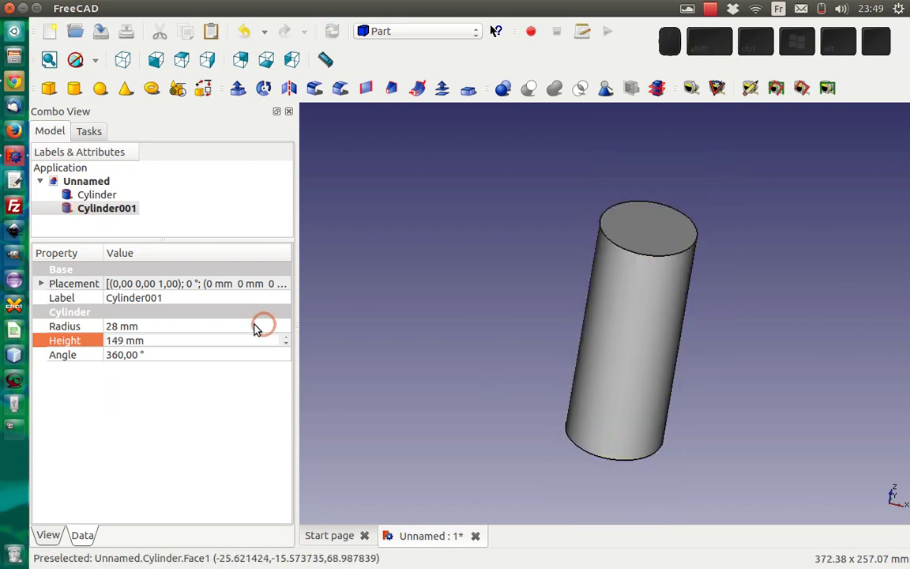
# Raise the inner cylinder 1 mm via Placement > Position z so it sits inside the outer one
pyautogui.click(44, 285)
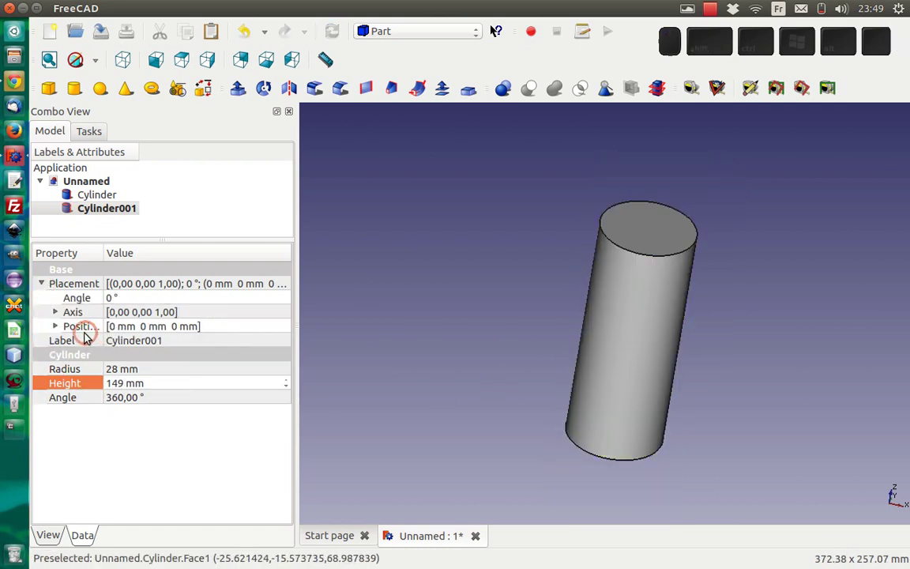
pyautogui.click(59, 327)
pyautogui.click(116, 372)
pyautogui.scroll(3)
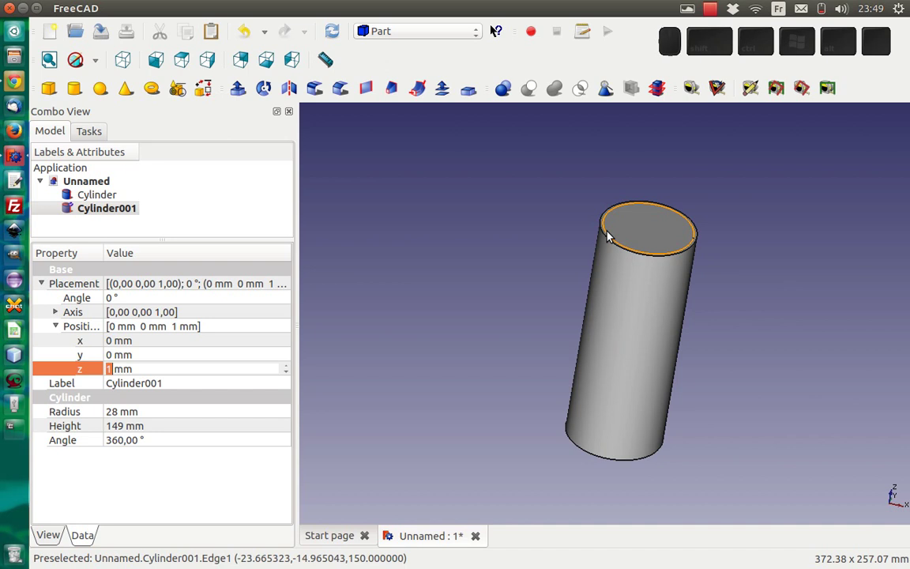
pyautogui.click(95, 203)
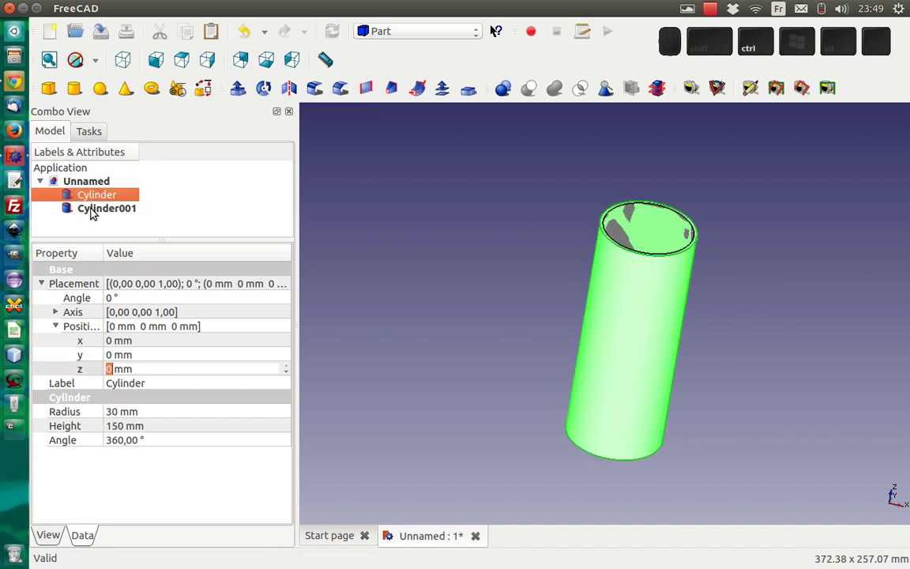
# Cut the inner cylinder from the outer one and rename the result Shell
pyautogui.click(95, 210)
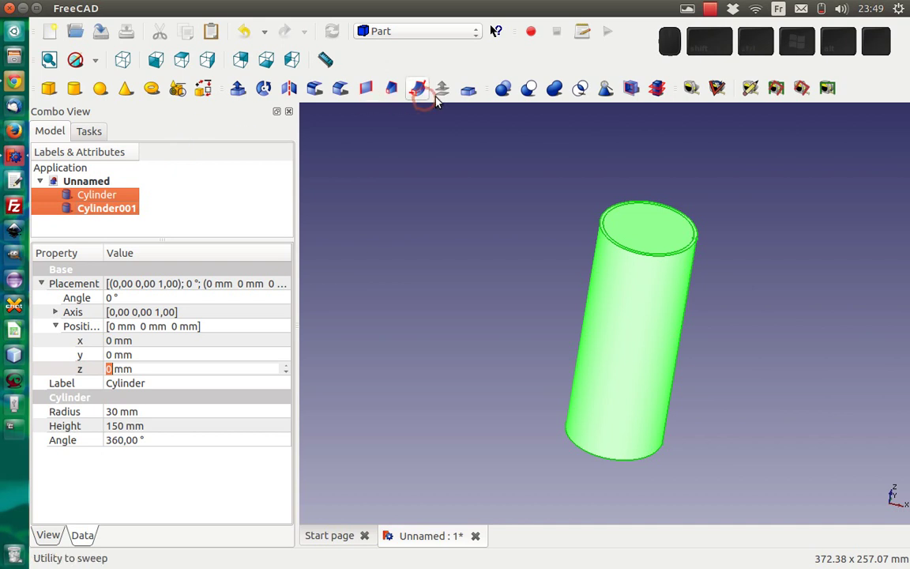
pyautogui.middleClick(533, 96)
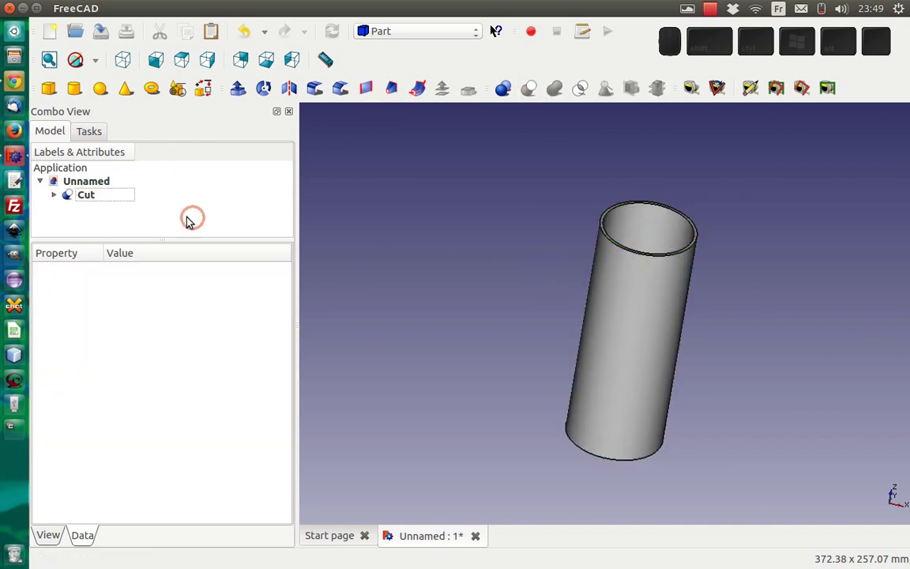
pyautogui.middleClick(94, 196)
pyautogui.press('F2')
pyautogui.press('Return')
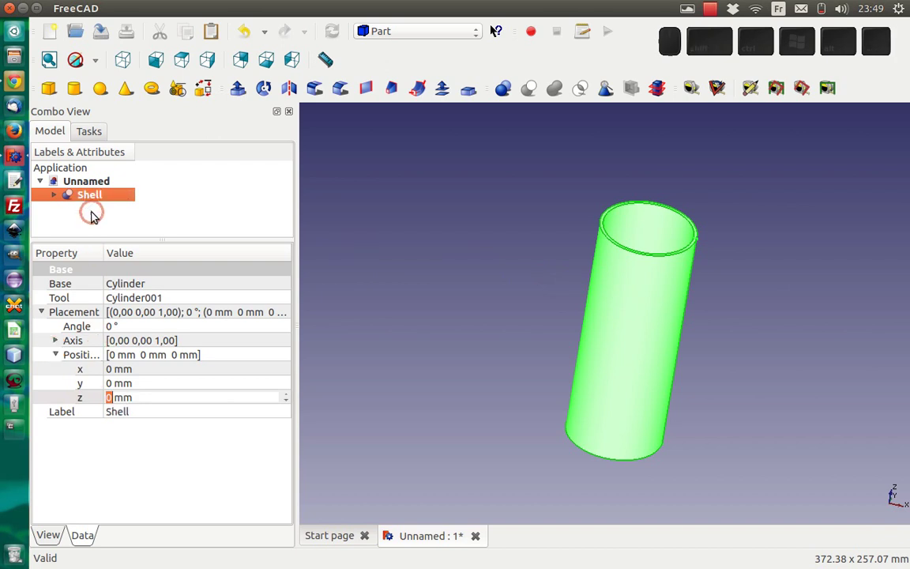
pyautogui.rightClick(95, 197)
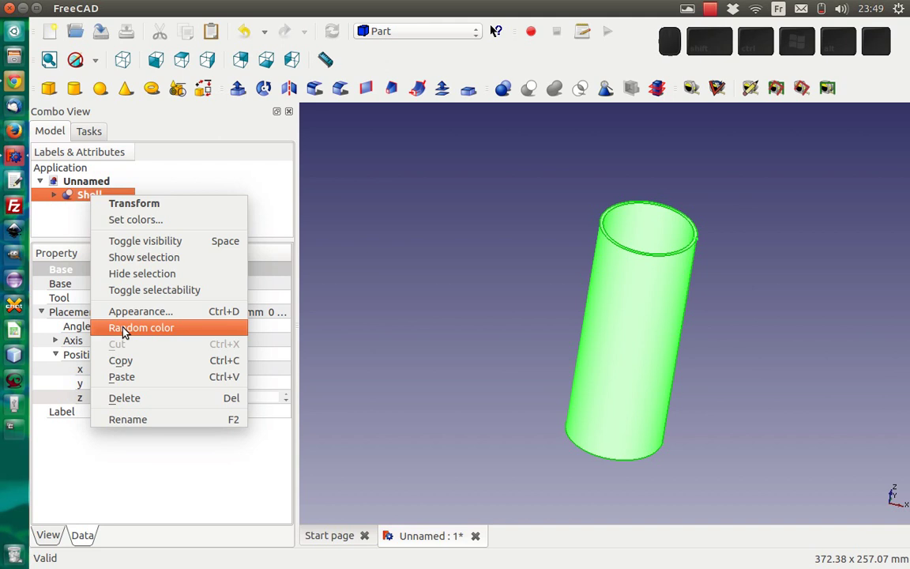
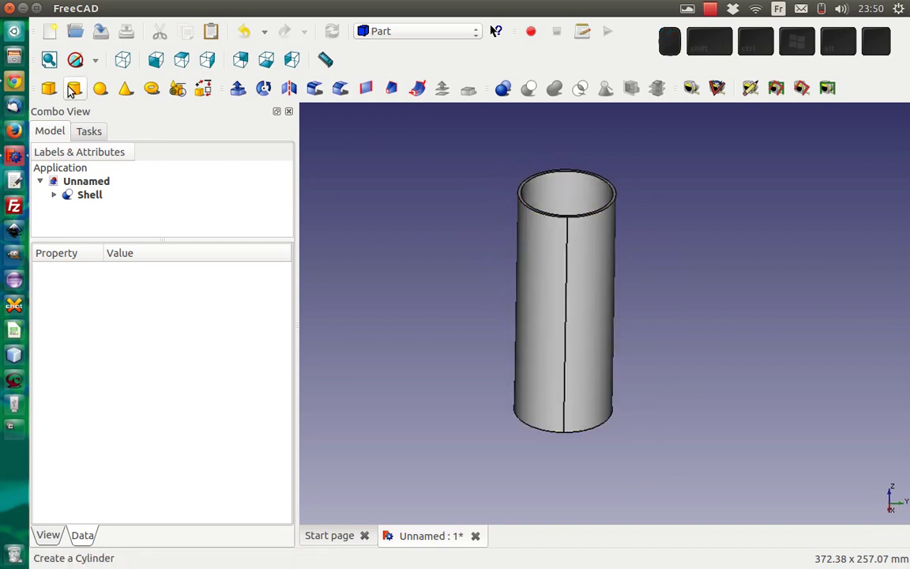
# Add a 10 mm cube placed at x 22, y -5, z 5 mm piercing the tube wall
pyautogui.click(56, 87)
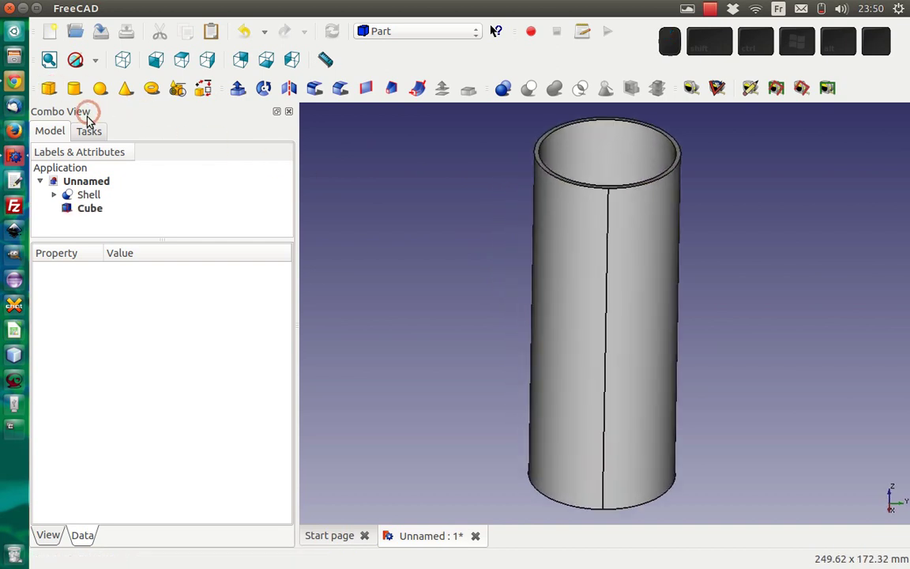
pyautogui.click(91, 209)
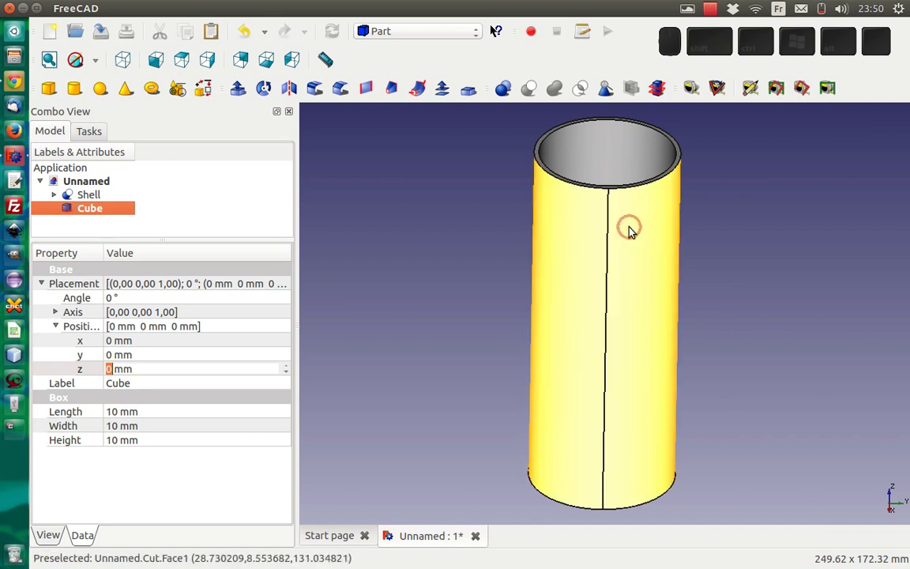
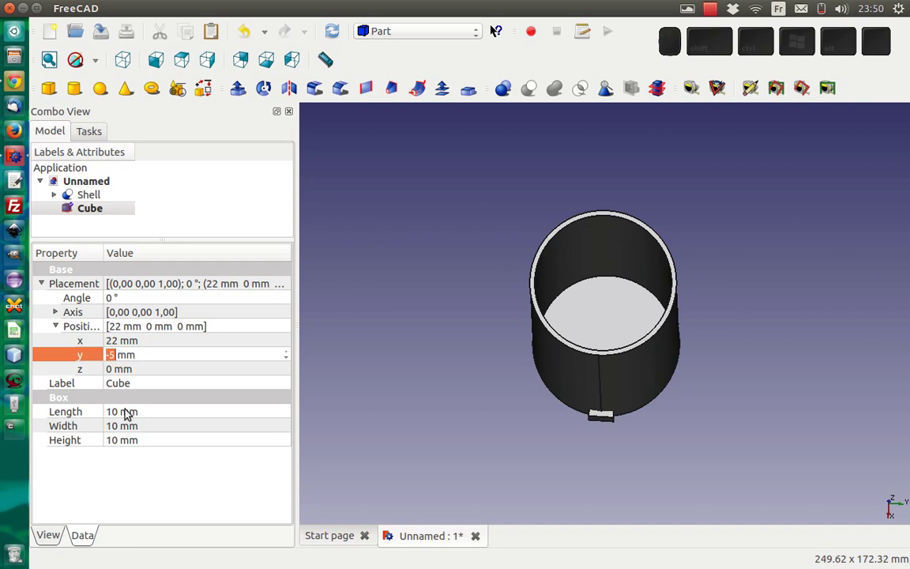
pyautogui.moveTo(528, 431); pyautogui.dragTo(400, 393)
pyautogui.click(121, 373)
pyautogui.scroll(3)
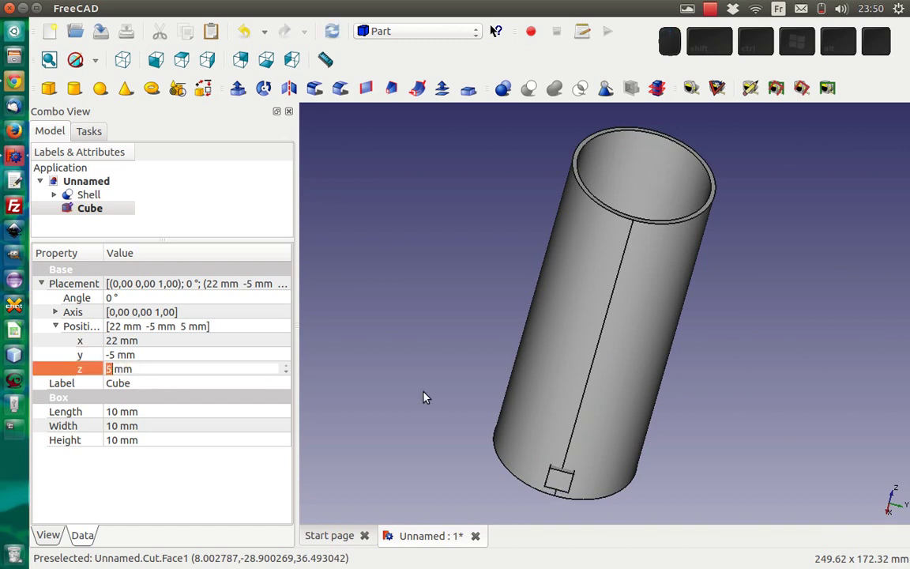
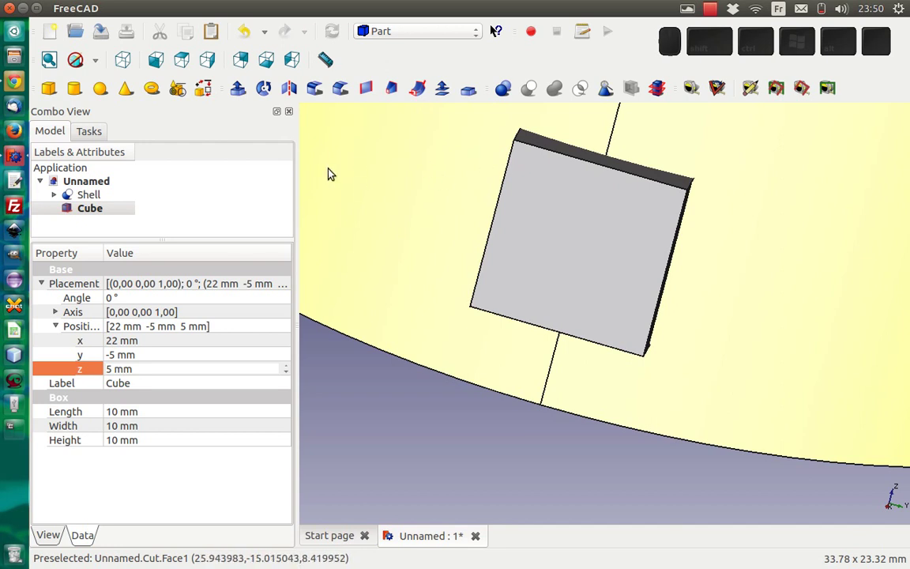
pyautogui.click(520, 137)
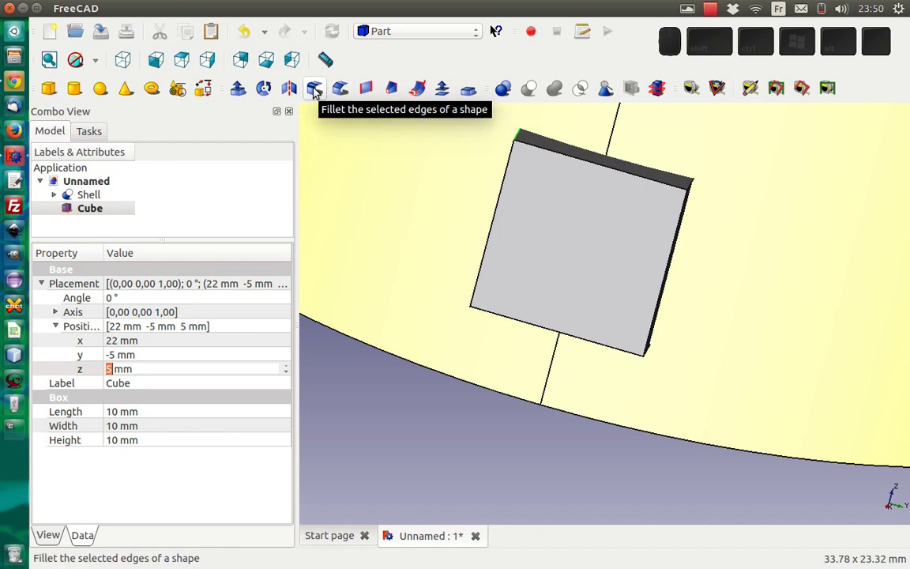
# Fillet the cube's four vertical edges (Edge9–Edge12) at 2.5 mm radius
pyautogui.click(317, 92)
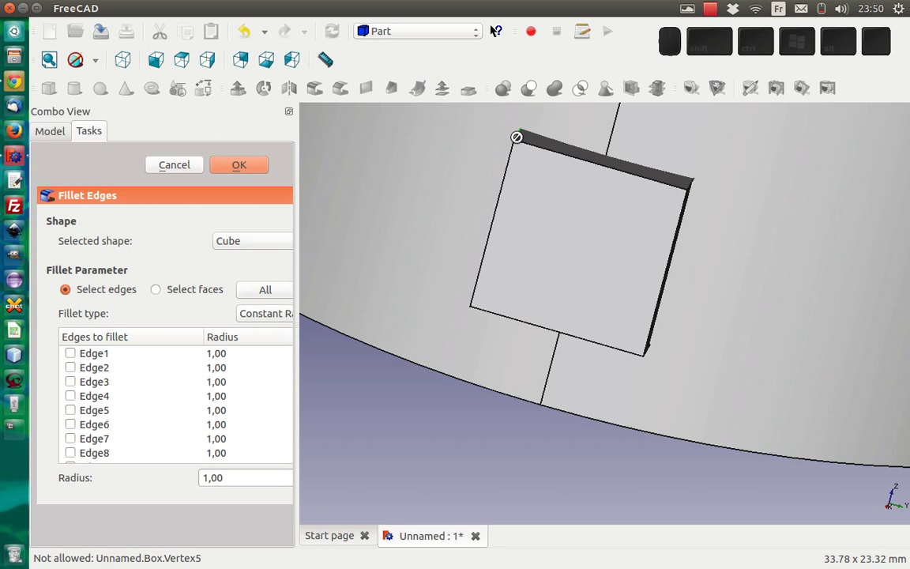
pyautogui.click(695, 185)
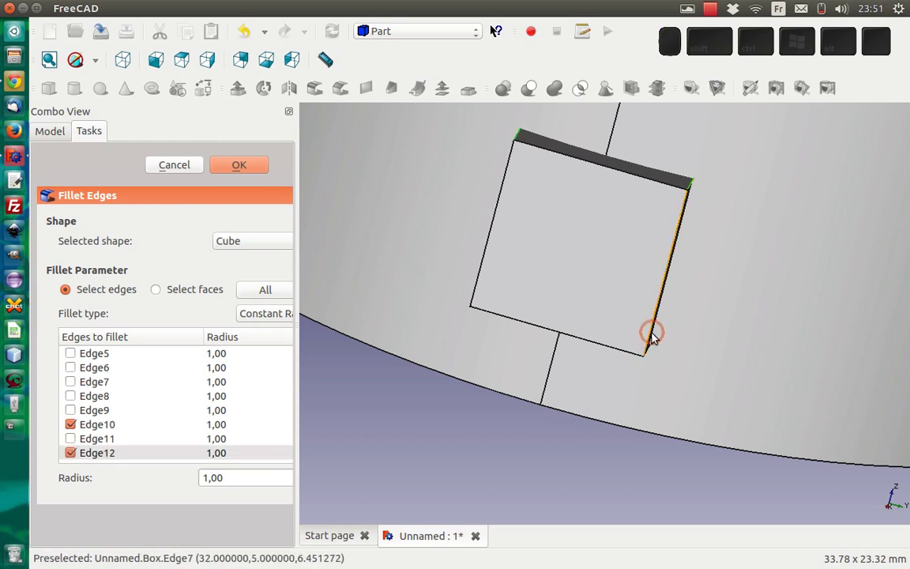
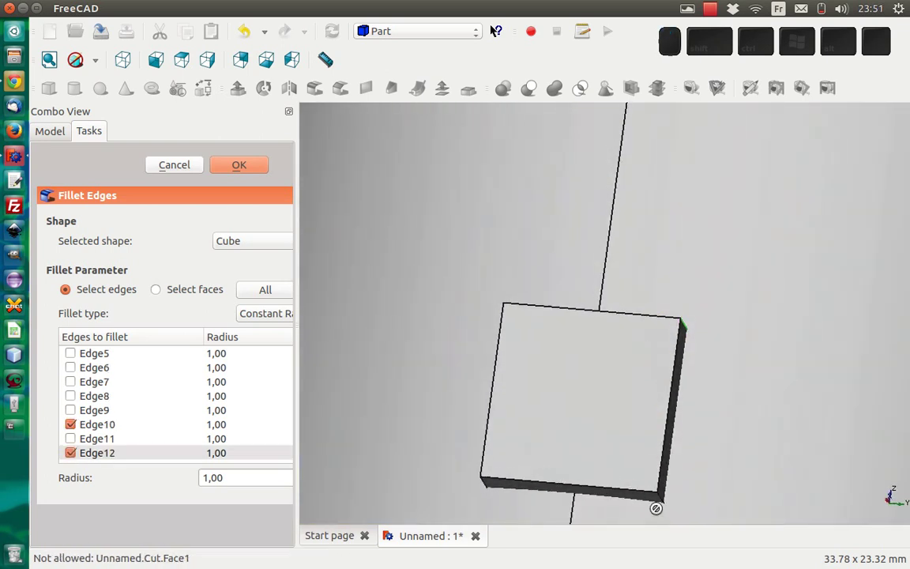
pyautogui.click(666, 498)
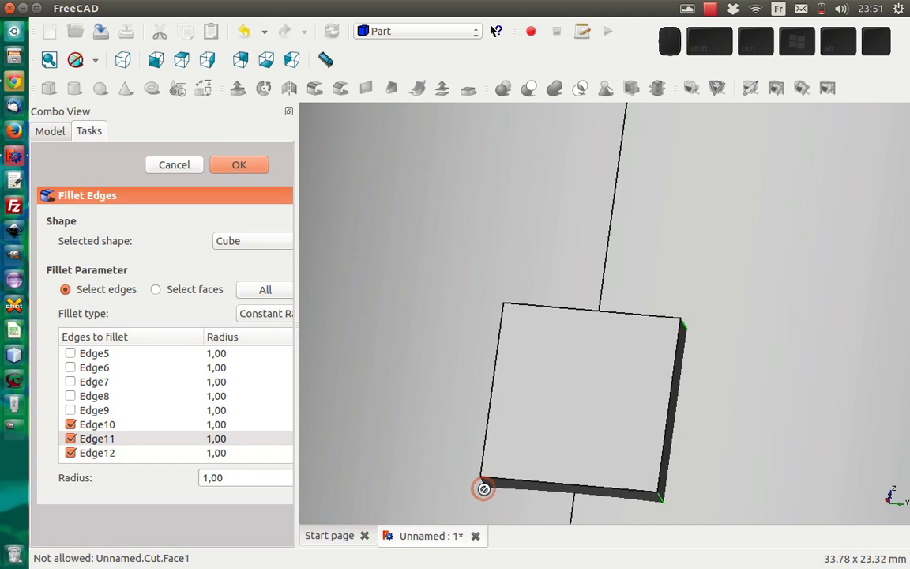
pyautogui.click(486, 490)
pyautogui.click(219, 483)
pyautogui.scroll(3)
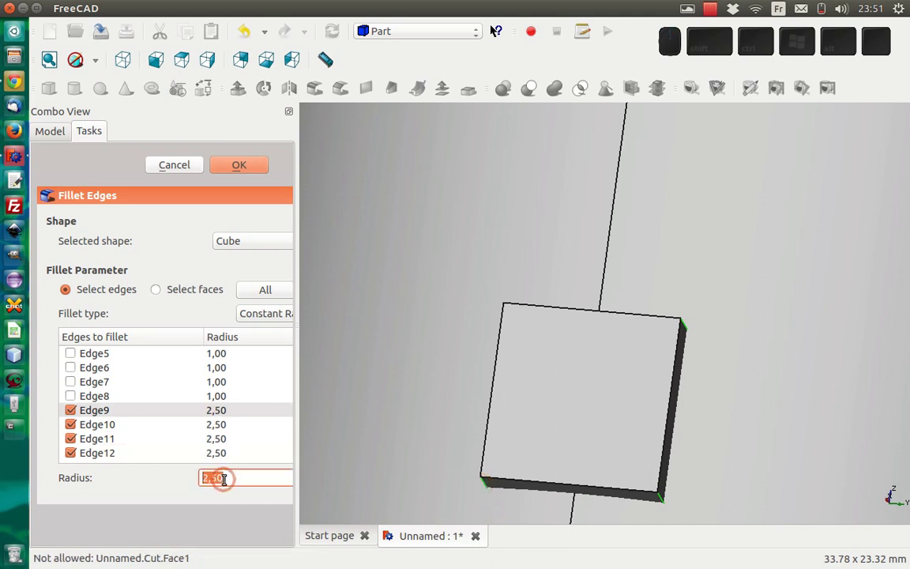
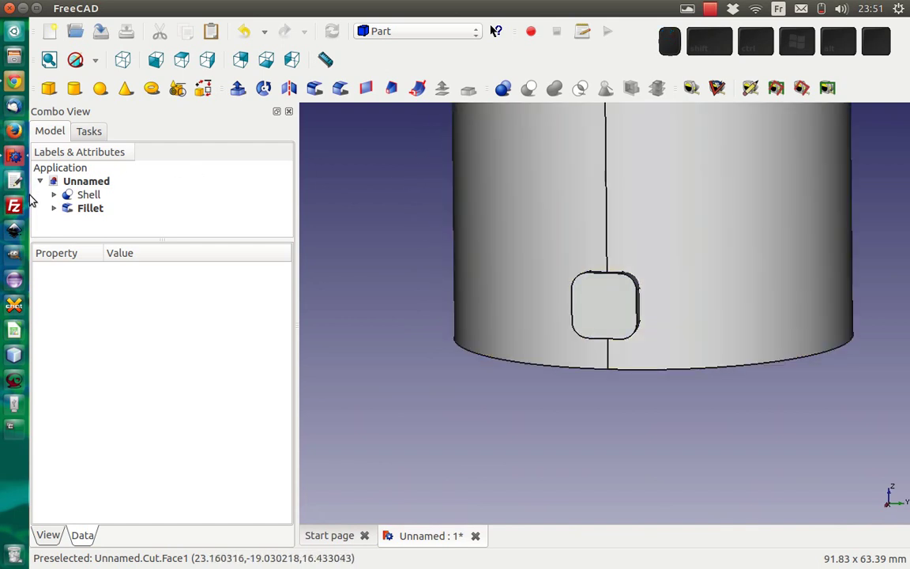
# Rename the Fillet object to Hole
pyautogui.click(88, 205)
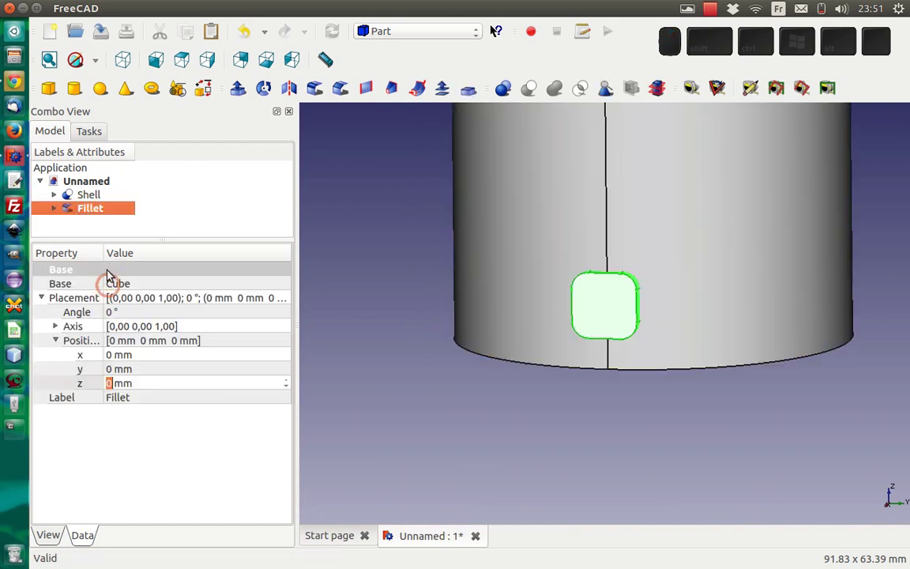
pyautogui.press('F2')
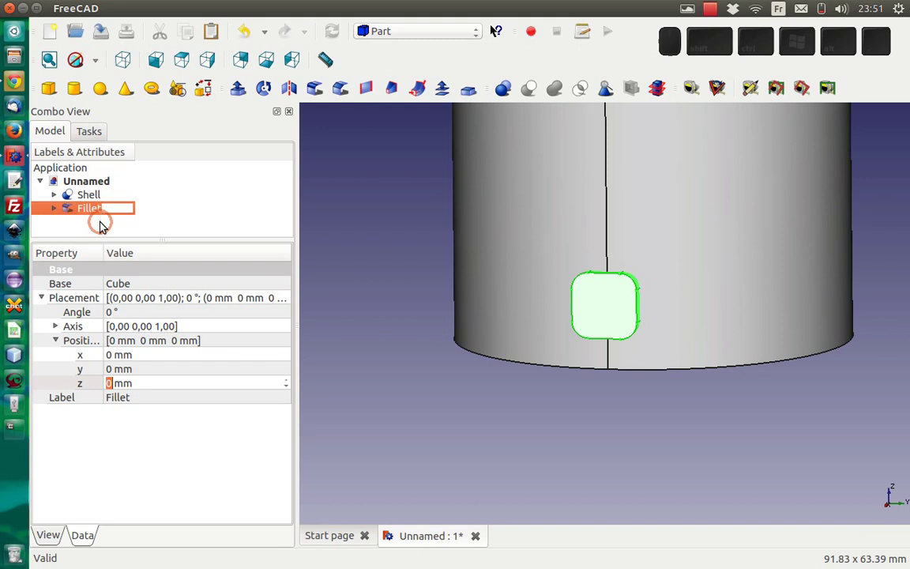
pyautogui.press('shift+Return')
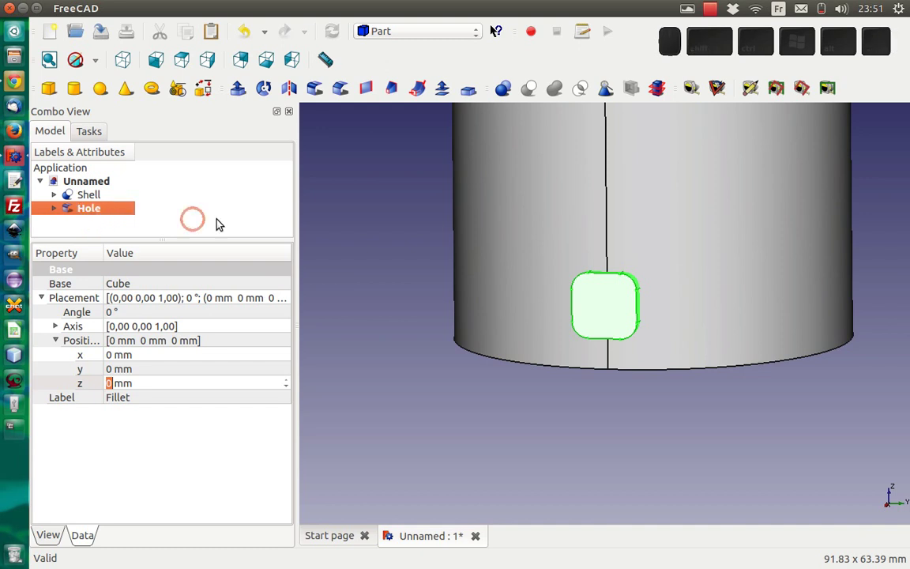
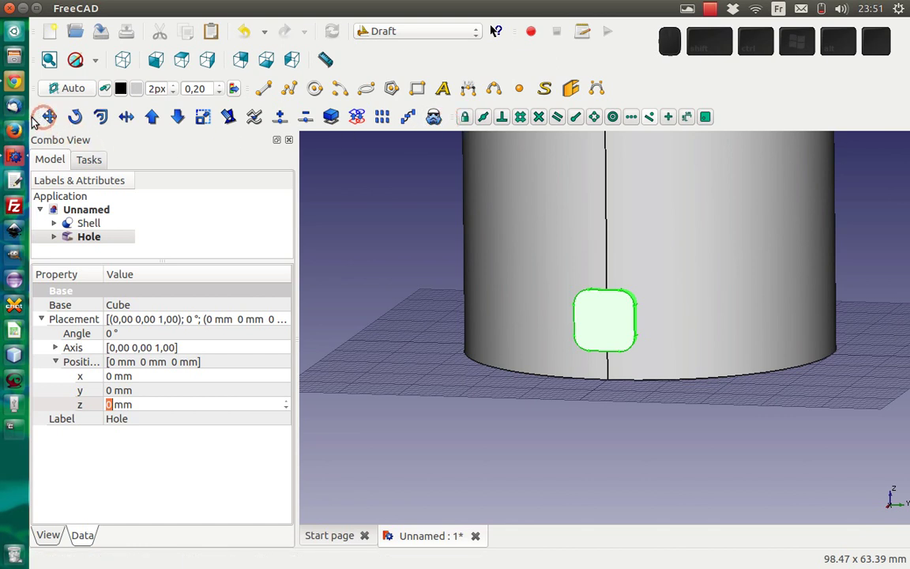
# Make a Draft polar array of the Hole with 9 copies around the tube
pyautogui.scroll(3)
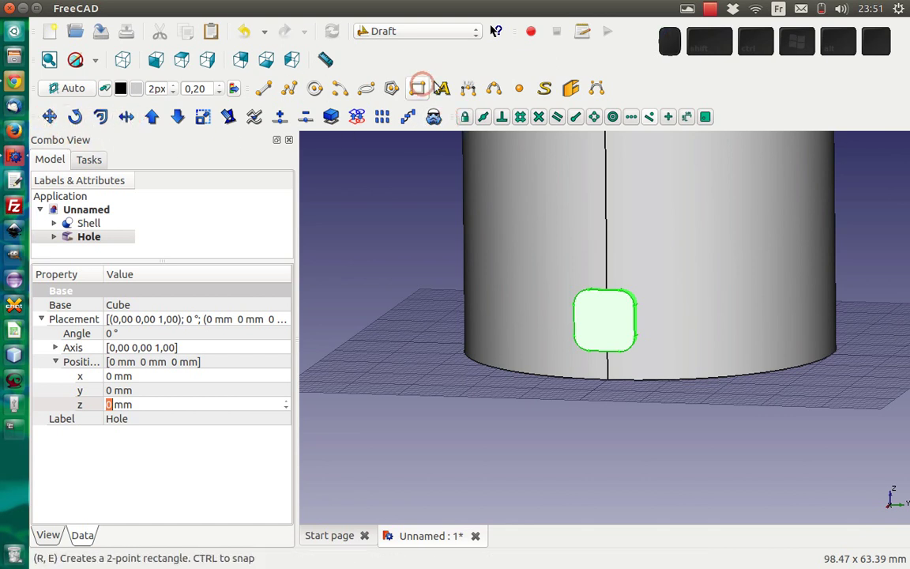
pyautogui.scroll(3)
pyautogui.scroll(3)
pyautogui.scroll(3)
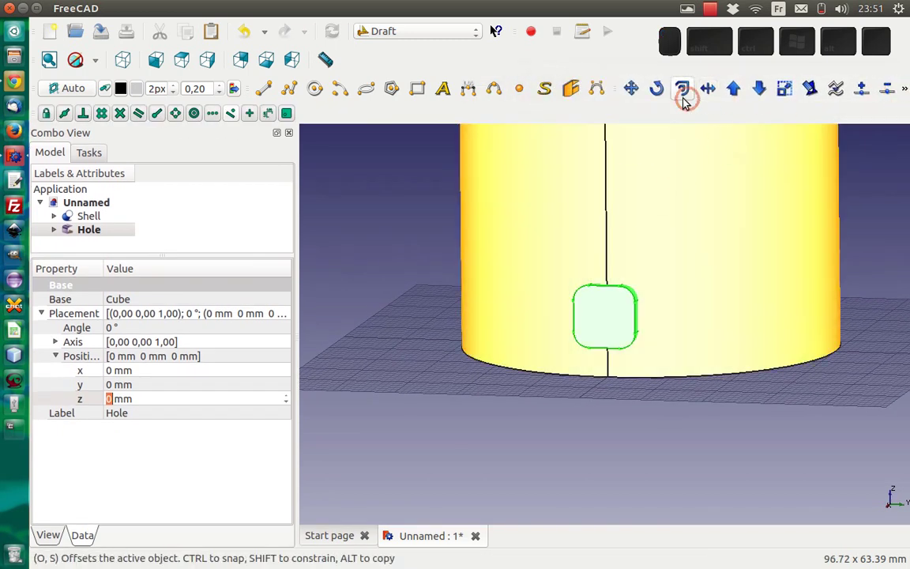
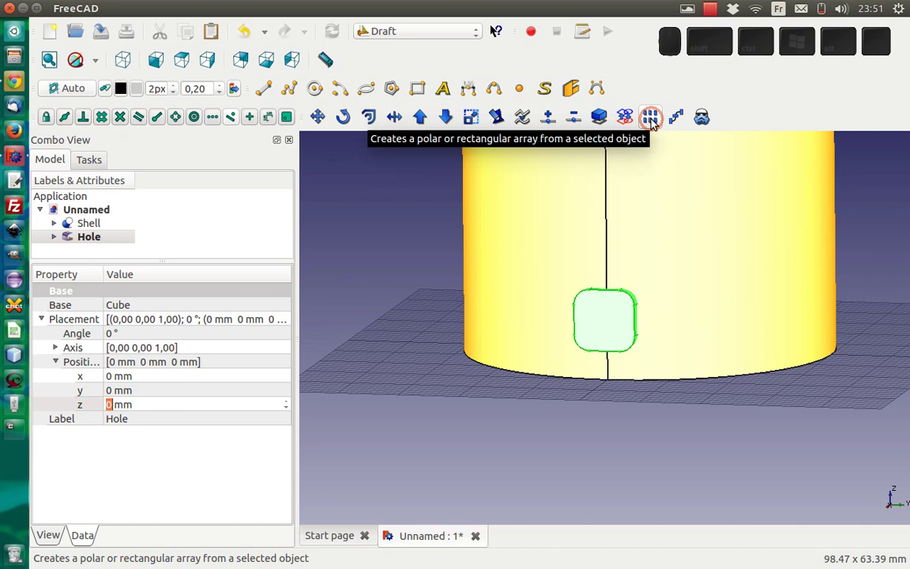
pyautogui.click(655, 120)
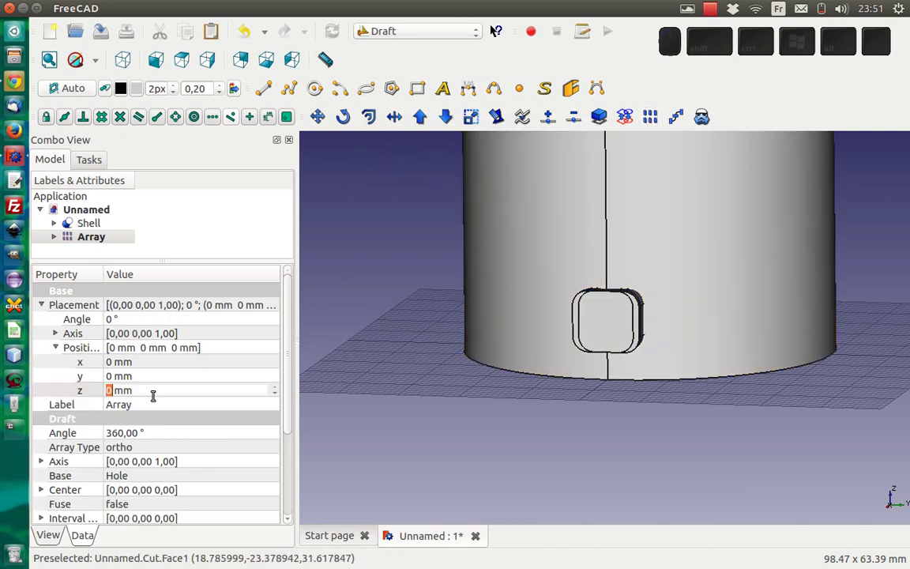
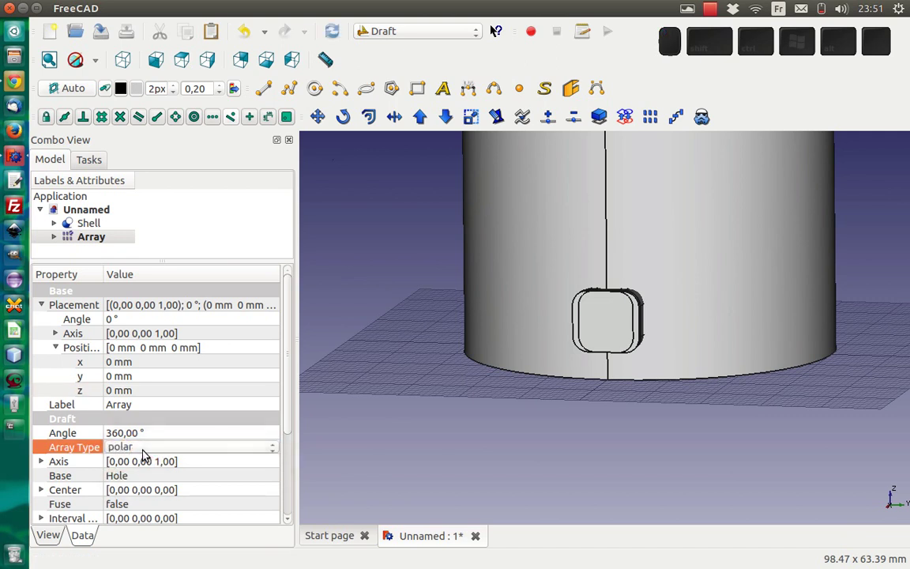
pyautogui.moveTo(290, 411); pyautogui.dragTo(176, 510)
pyautogui.click(137, 495)
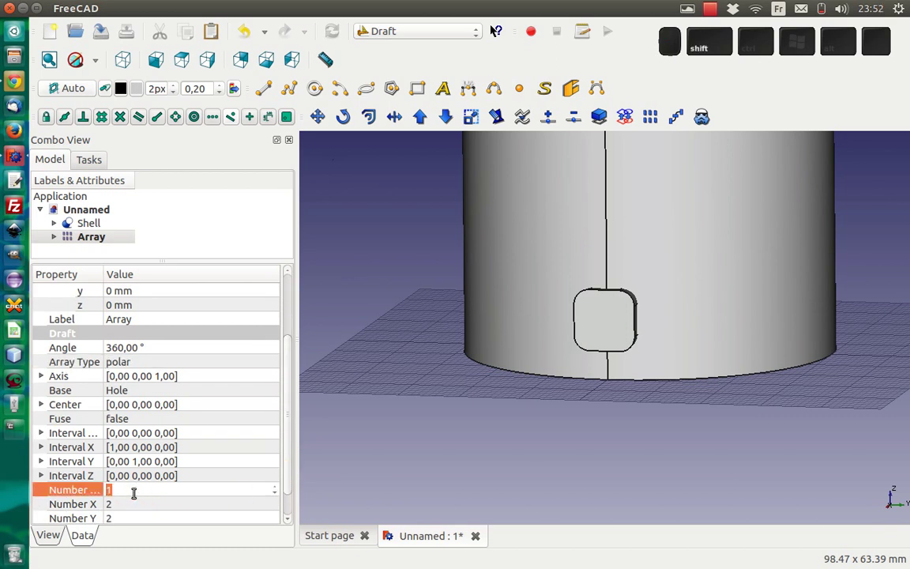
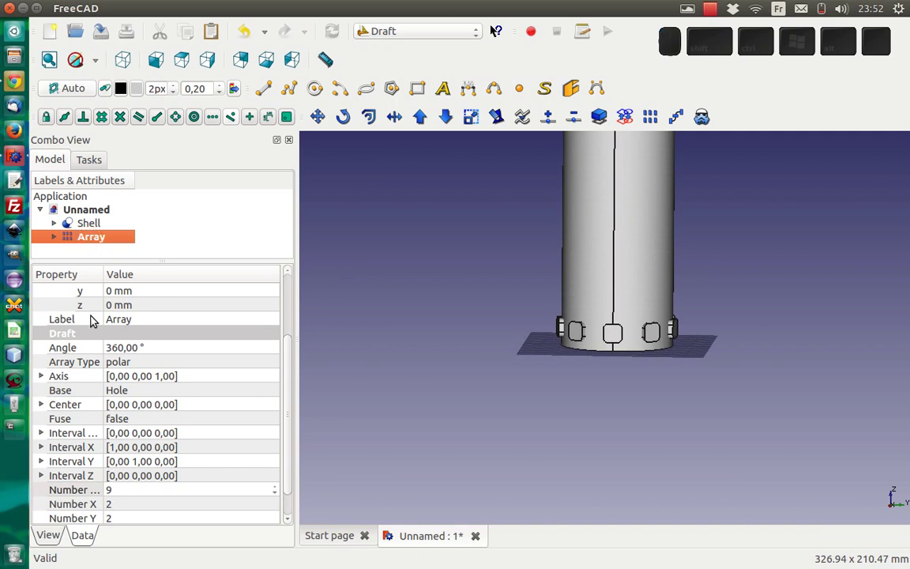
# Rename the polar array to Ring of holes
pyautogui.press('F2')
pyautogui.press('shift+BackSpace')
pyautogui.press('shift+space')
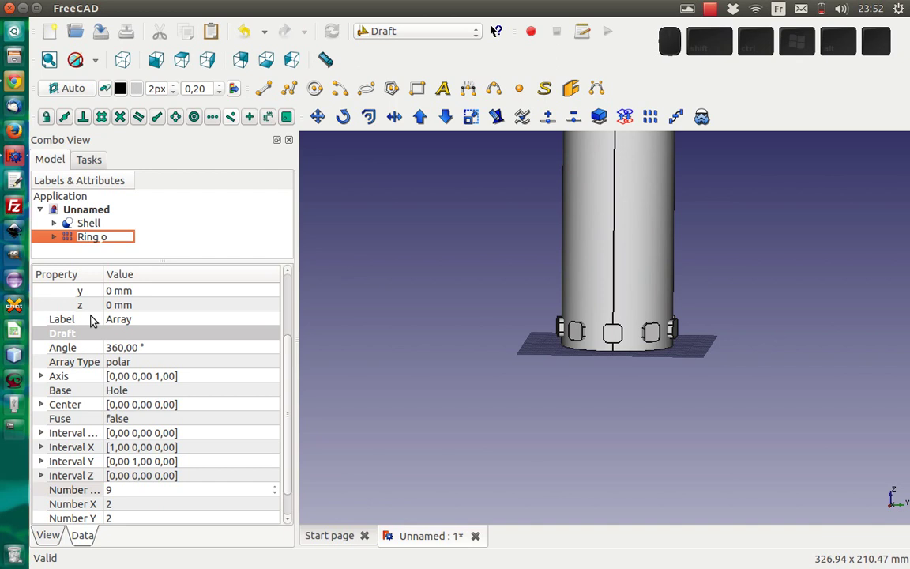
pyautogui.press('space')
pyautogui.press('BackSpace')
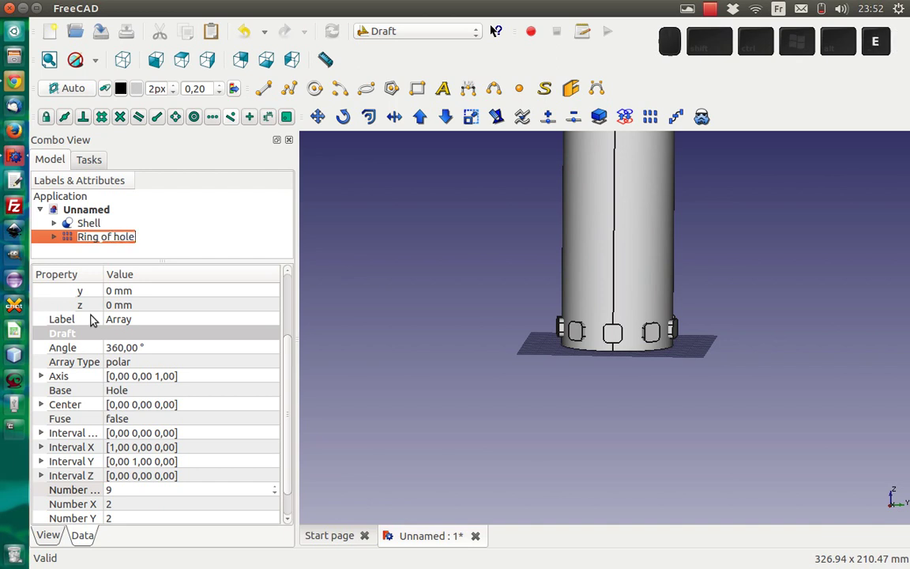
pyautogui.press('Return')
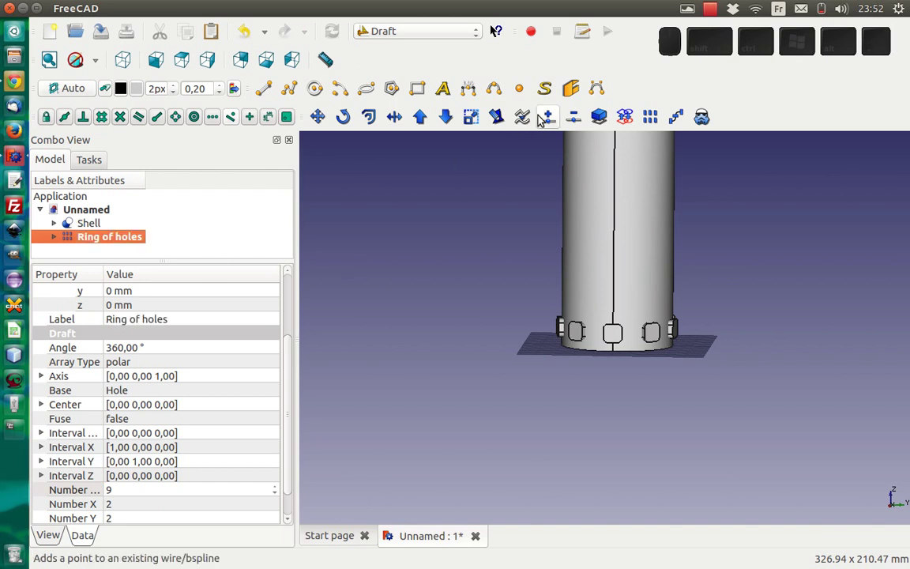
# Array the Ring of holes with a vertical Interval Z of 12.50 mm
pyautogui.click(652, 122)
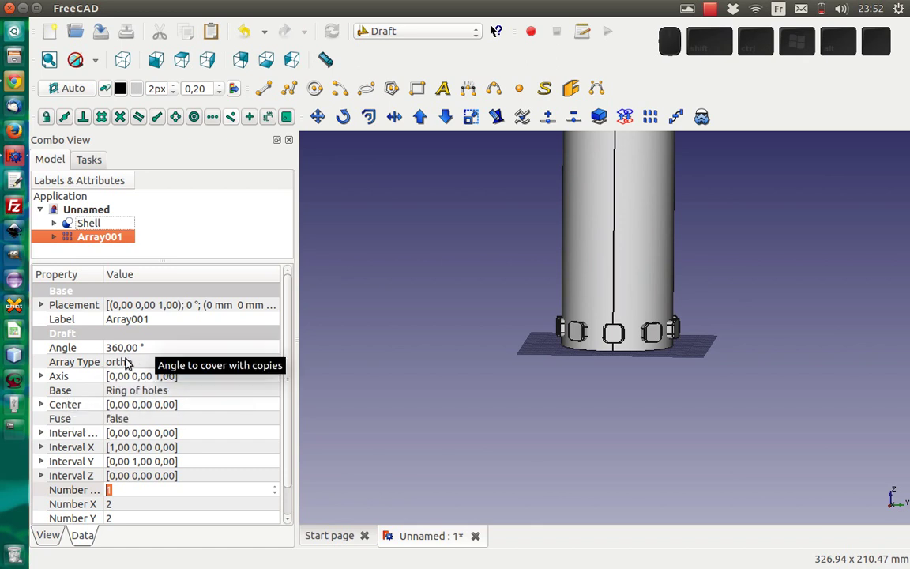
pyautogui.click(45, 477)
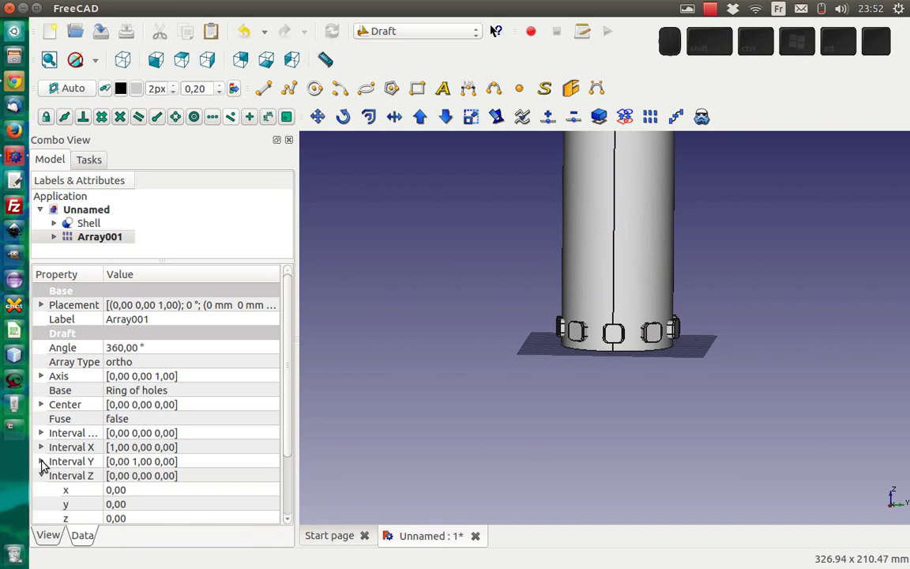
pyautogui.click(134, 514)
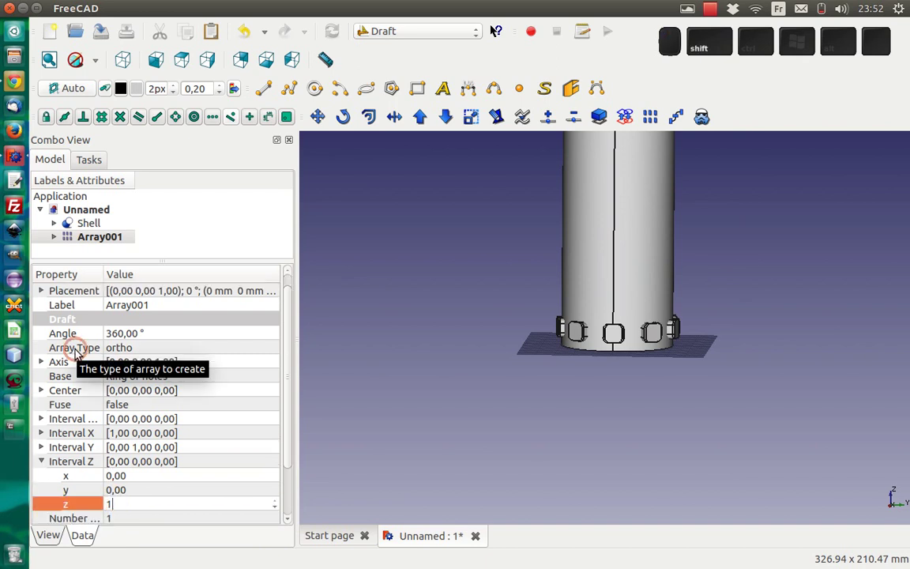
pyautogui.press('shift+9')
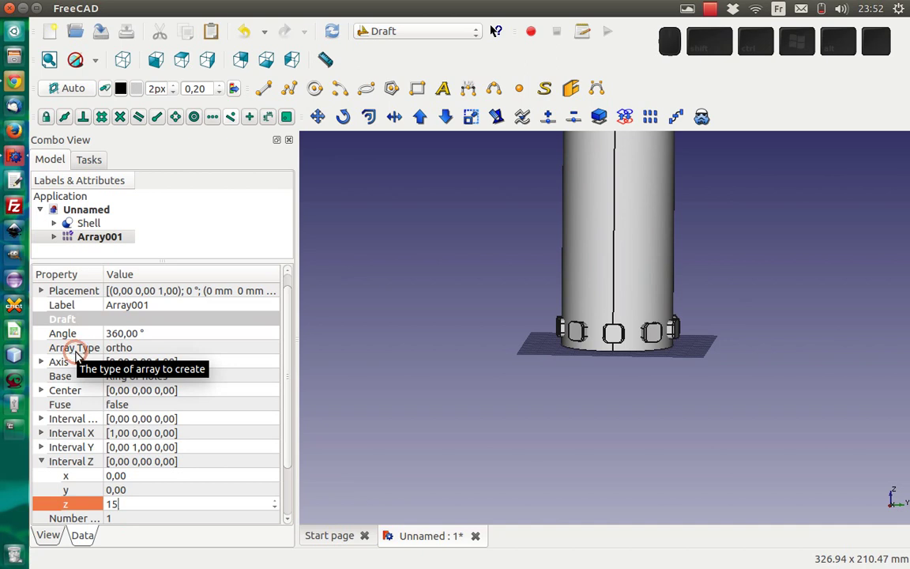
pyautogui.press('BackSpace')
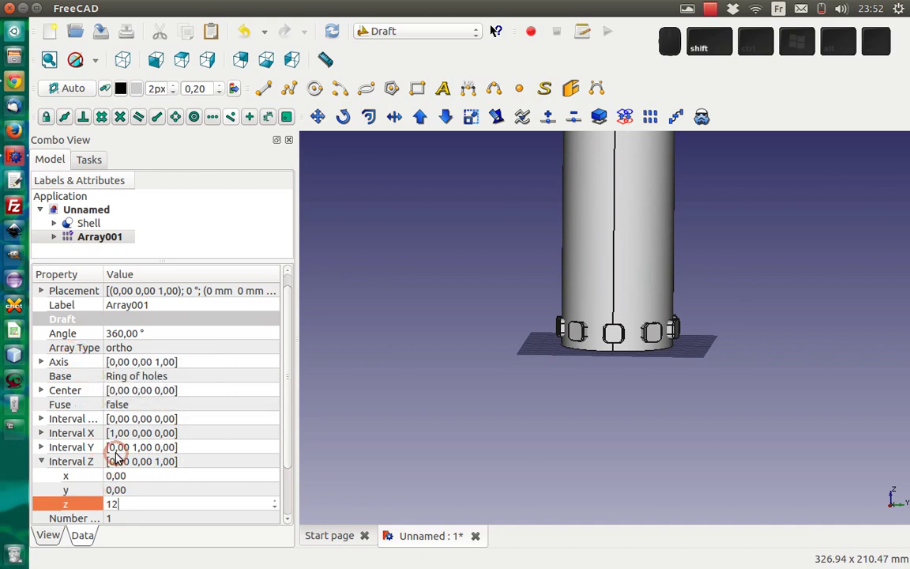
pyautogui.press(',')
pyautogui.press('shift+9')
pyautogui.press('shift+Return')
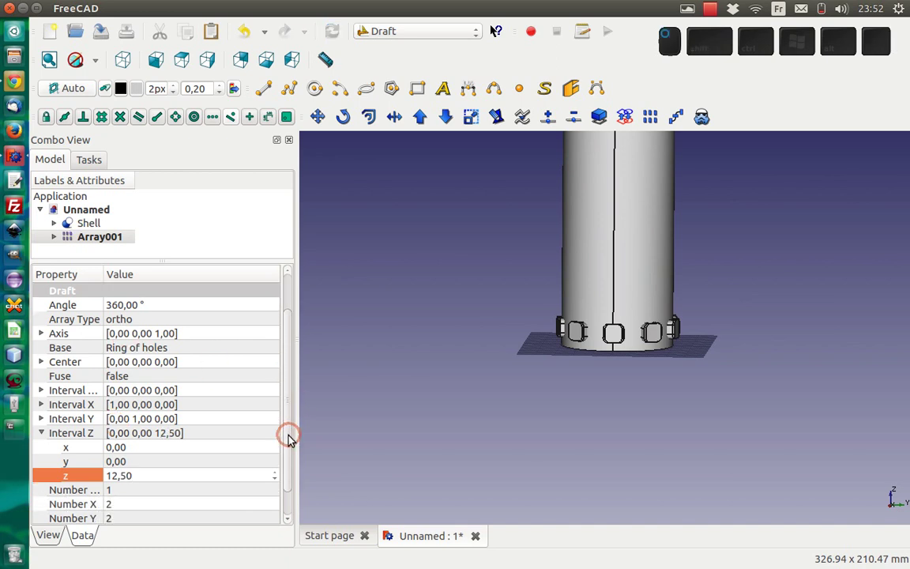
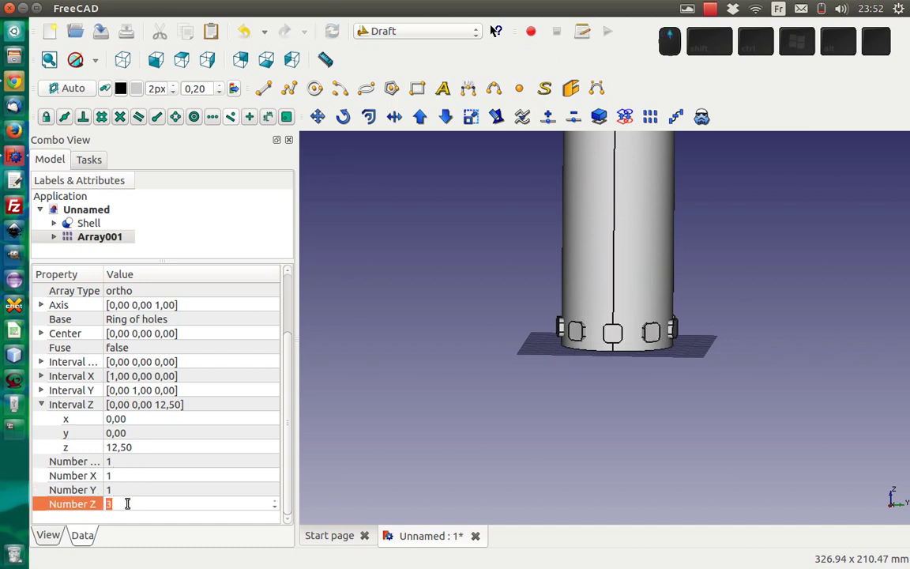
# Set the array to 8 rows in Z and bring the perforated tube into view
pyautogui.scroll(3)
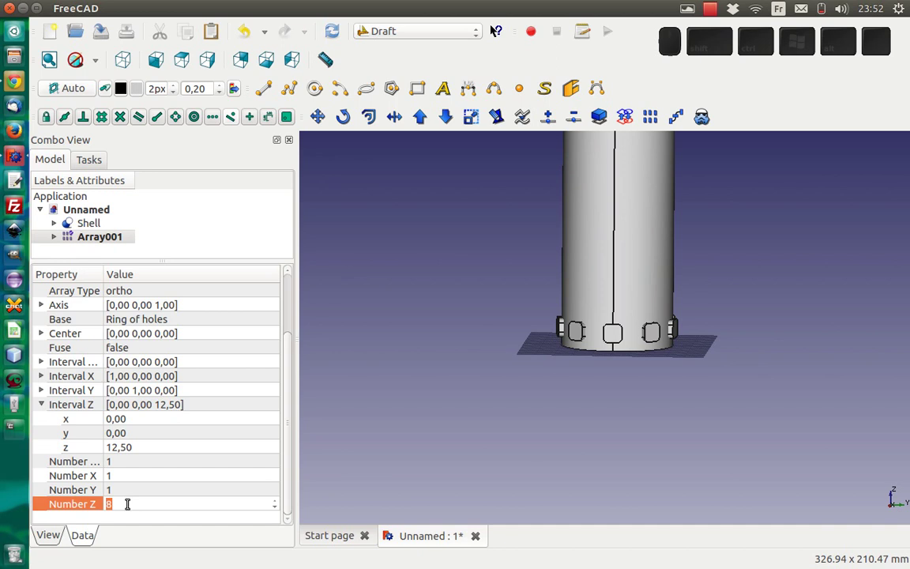
pyautogui.middleClick(370, 400)
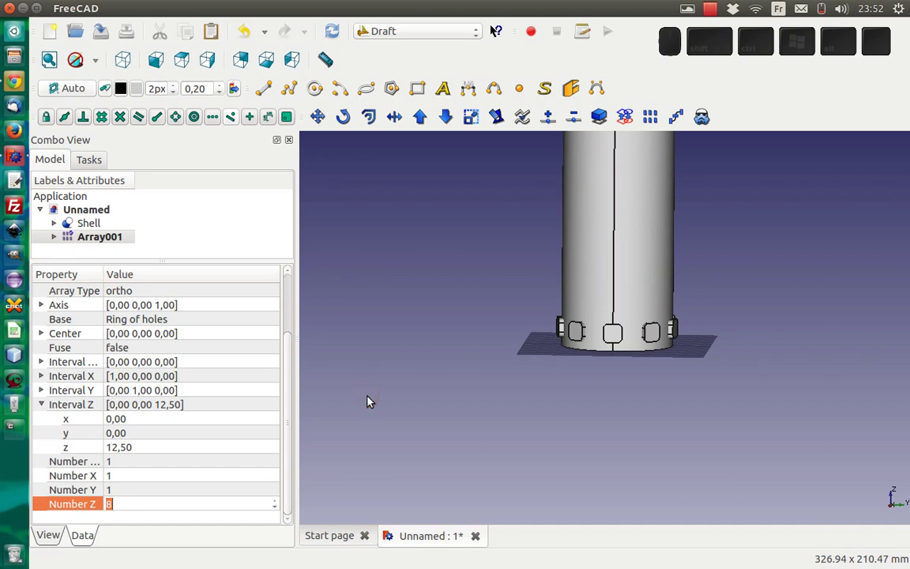
pyautogui.moveTo(606, 211); pyautogui.dragTo(460, 306)
pyautogui.click(418, 288)
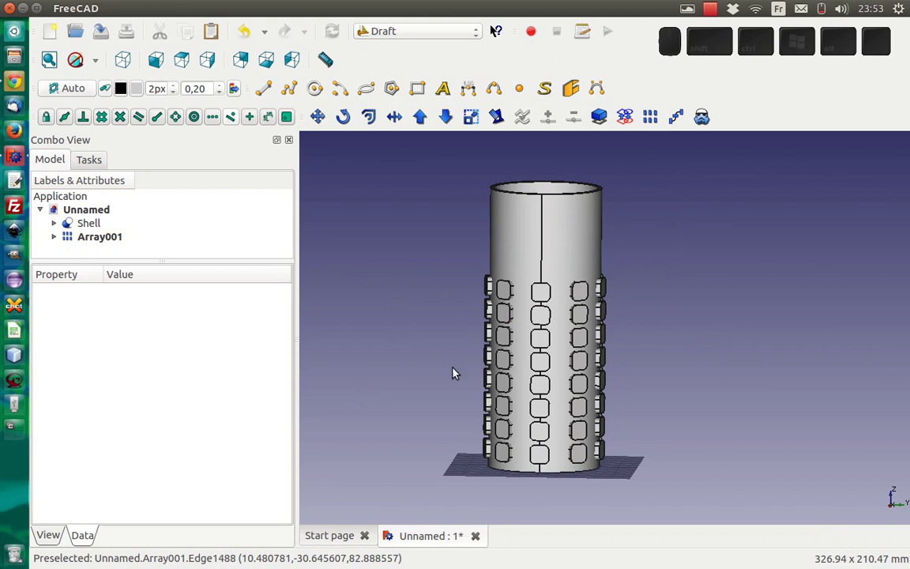
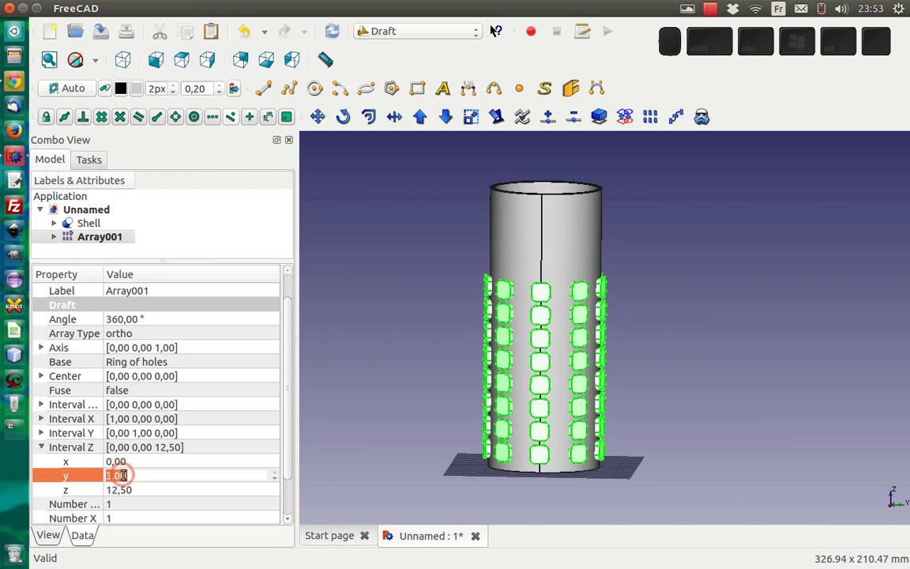
pyautogui.click(363, 423)
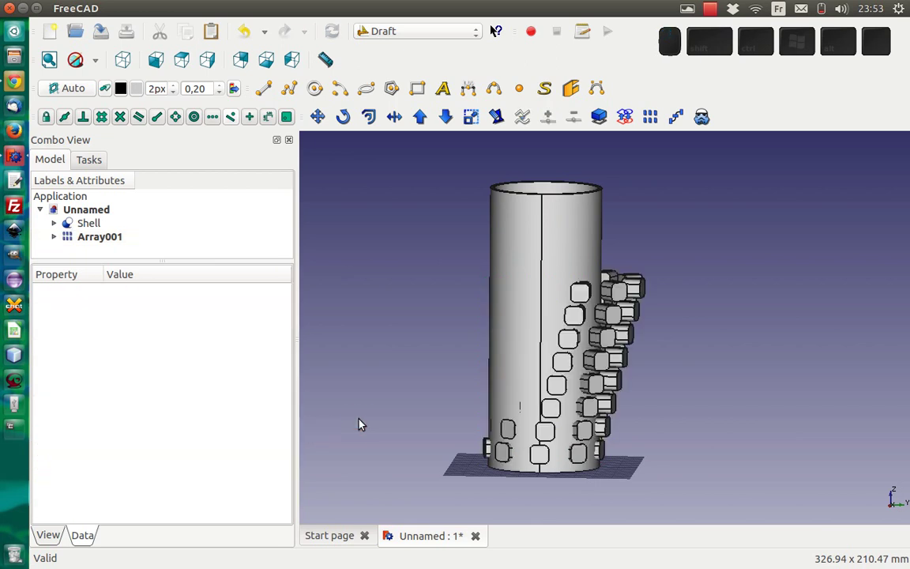
pyautogui.click(58, 238)
pyautogui.click(80, 243)
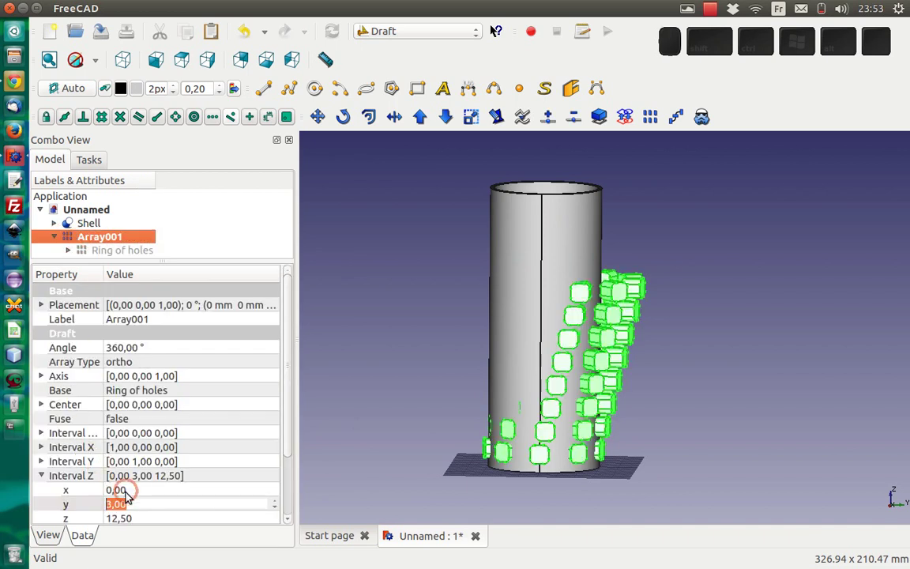
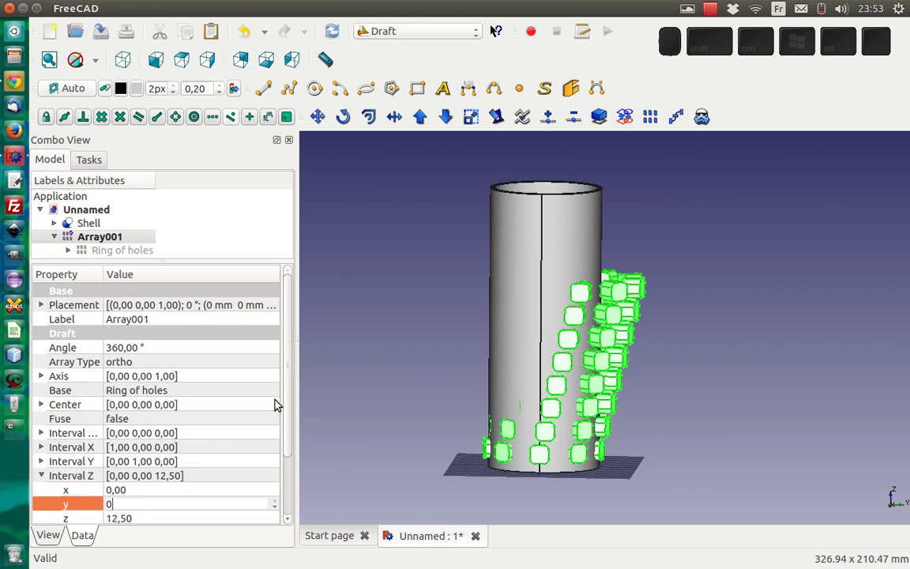
pyautogui.click(290, 402)
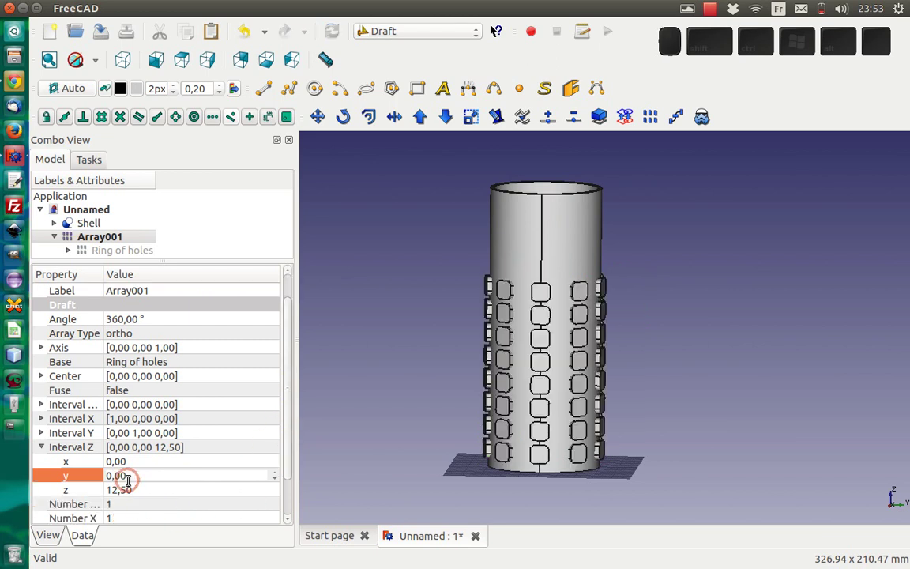
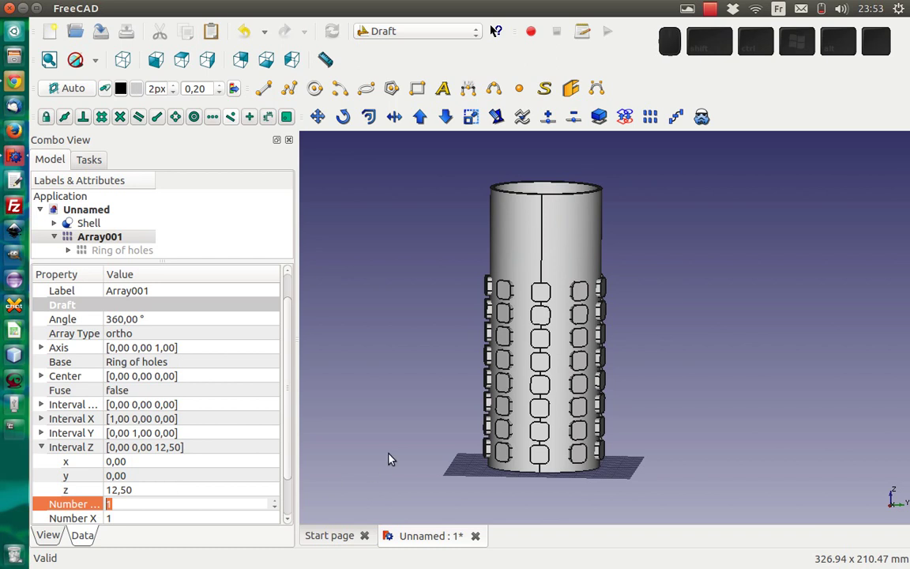
# Increase the stacked array to 10 rings in Number Z
pyautogui.click(135, 492)
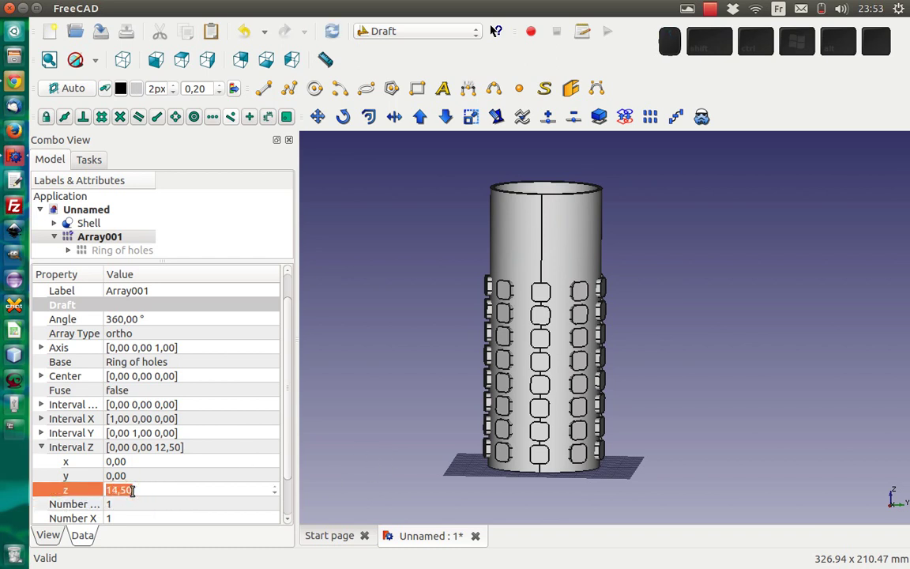
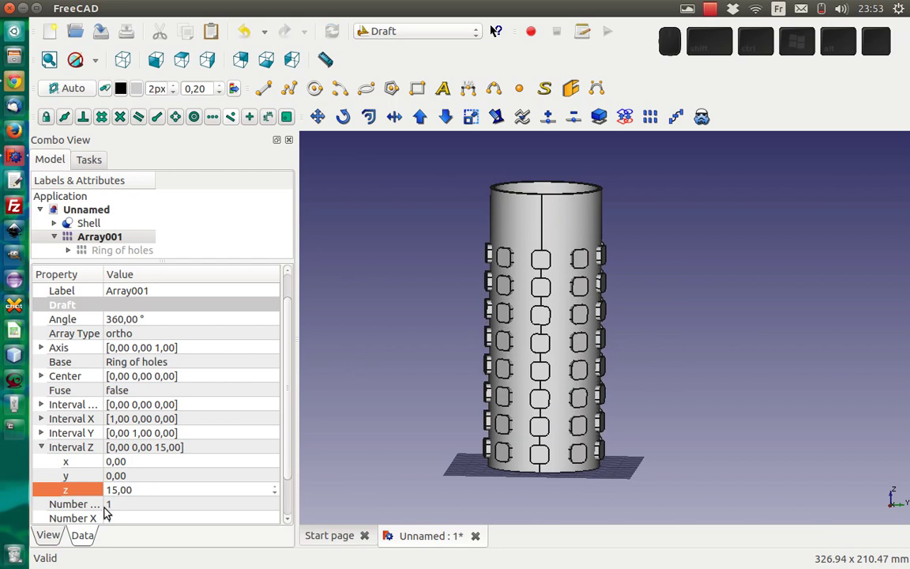
pyautogui.click(124, 521)
pyautogui.click(294, 416)
pyautogui.click(153, 501)
pyautogui.scroll(3)
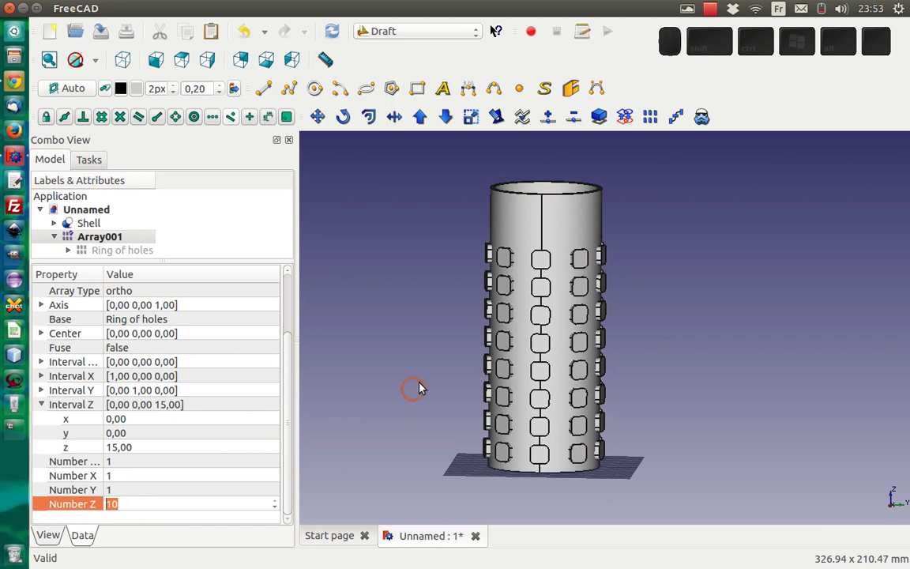
pyautogui.click(419, 336)
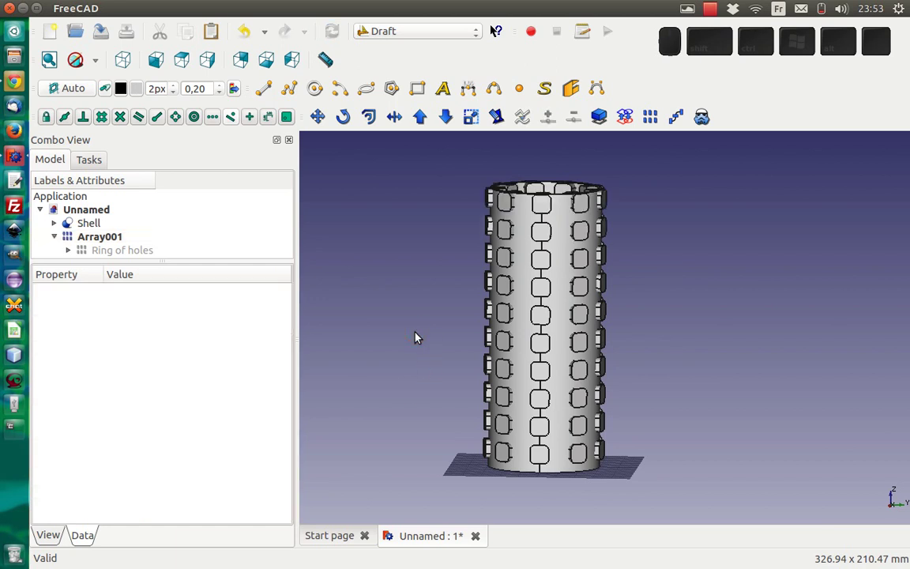
# Reduce the ring spacing Interval Z to 14 mm so the rows cover the tube
pyautogui.click(95, 236)
pyautogui.click(45, 450)
pyautogui.click(145, 490)
pyautogui.scroll(-3)
pyautogui.click(358, 427)
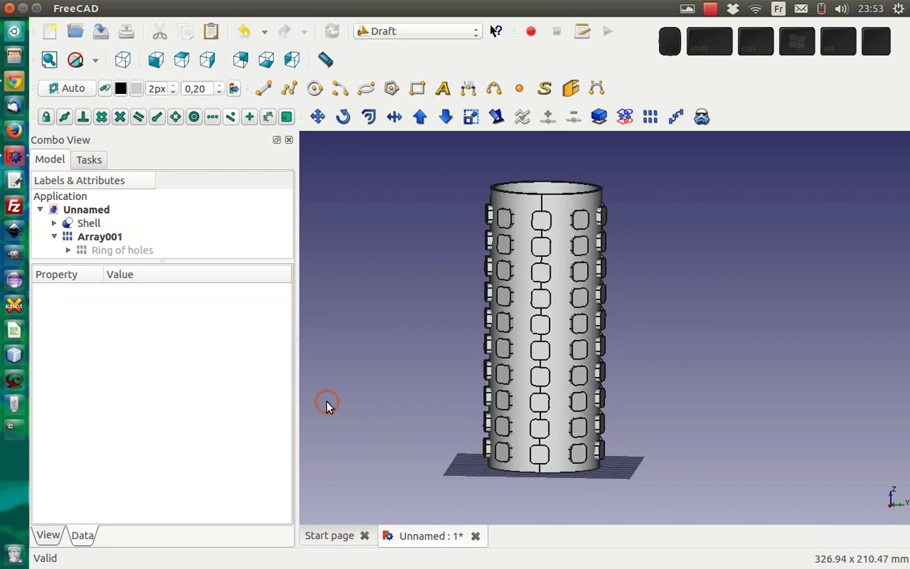
pyautogui.click(86, 236)
# Rename the array to Grid of holes and switch to the Part workbench
pyautogui.click(103, 237)
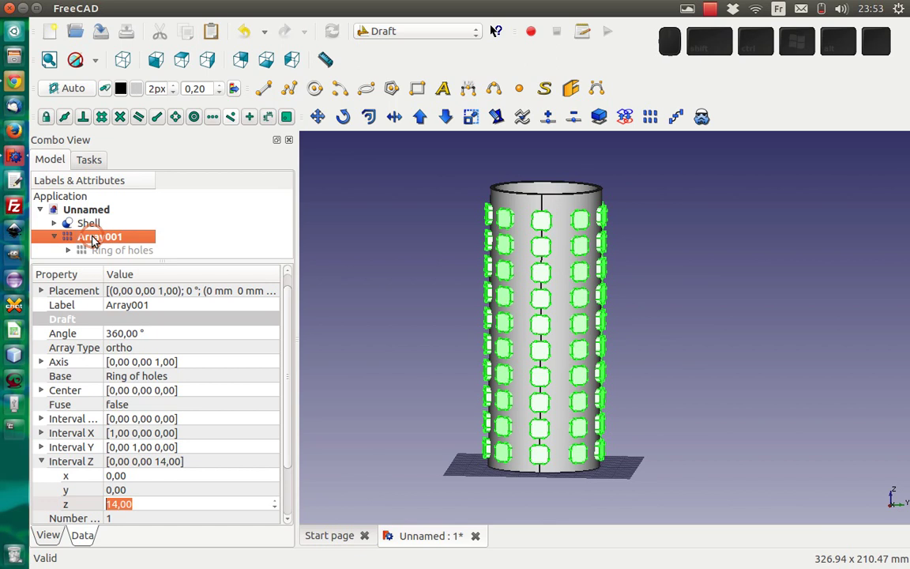
pyautogui.press('F2')
pyautogui.press('shift+space')
pyautogui.press('space')
pyautogui.press('shift+Return')
pyautogui.click(59, 239)
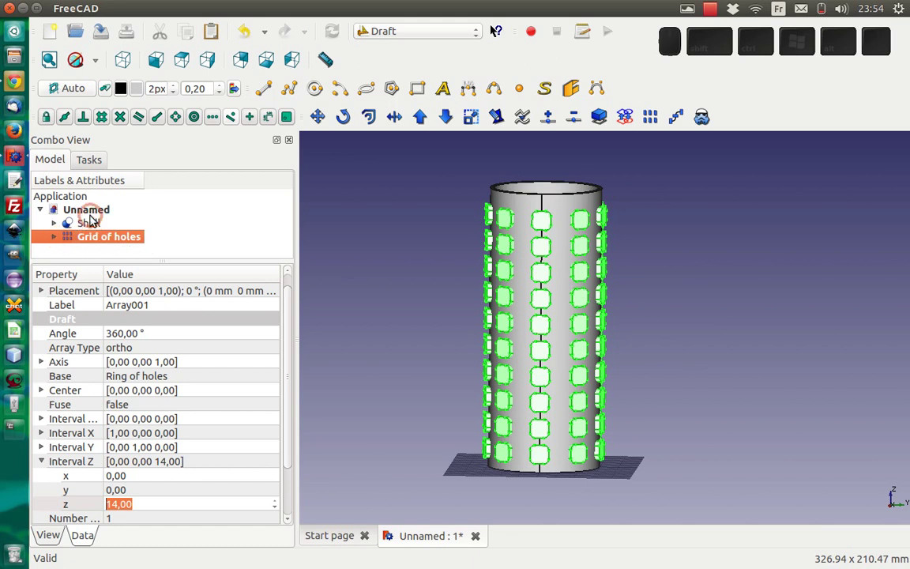
pyautogui.click(405, 29)
pyautogui.click(417, 204)
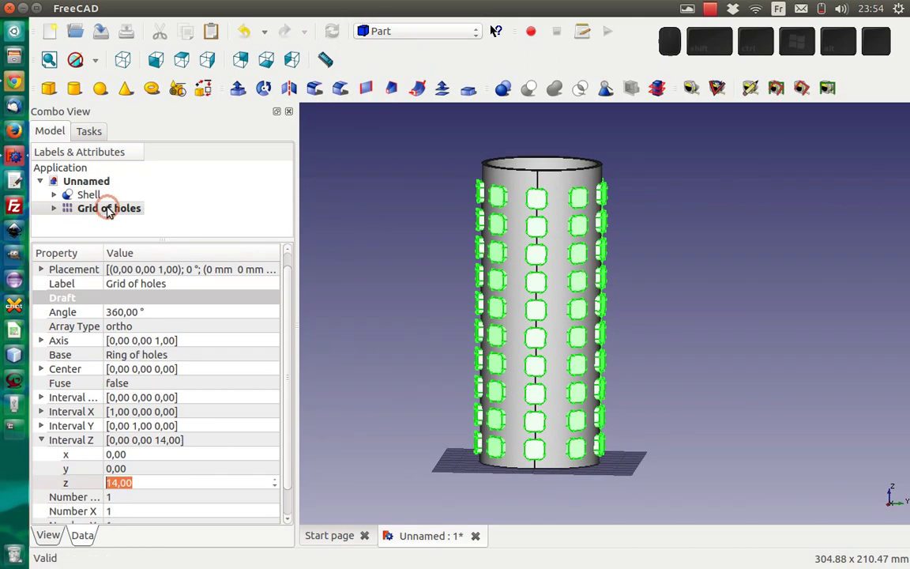
# Boolean-cut Grid of holes from Shell, producing the perforated tube Cut001
pyautogui.click(92, 192)
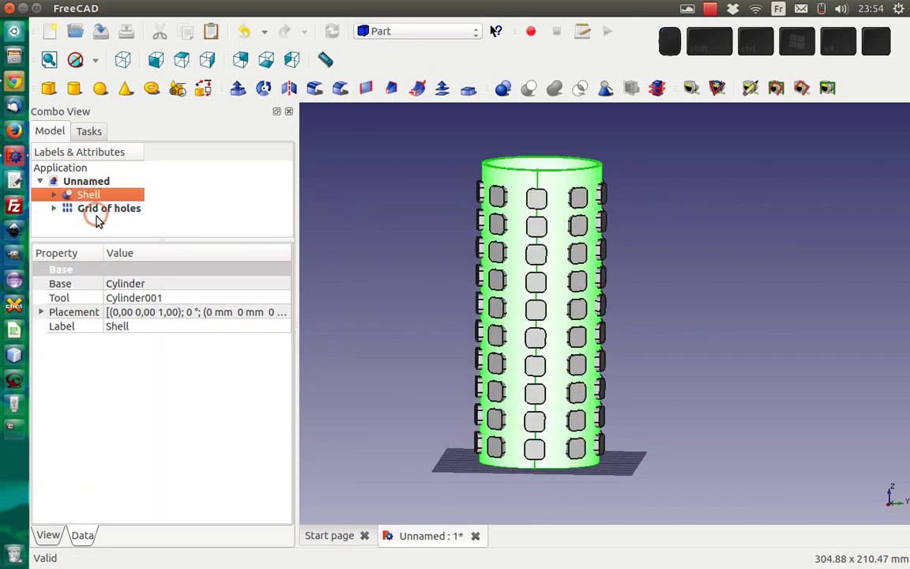
pyautogui.click(94, 214)
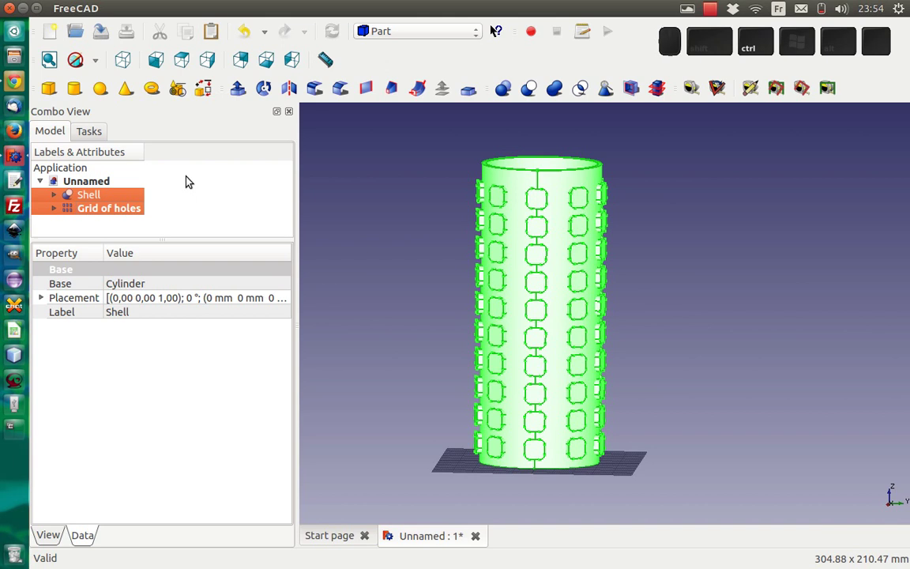
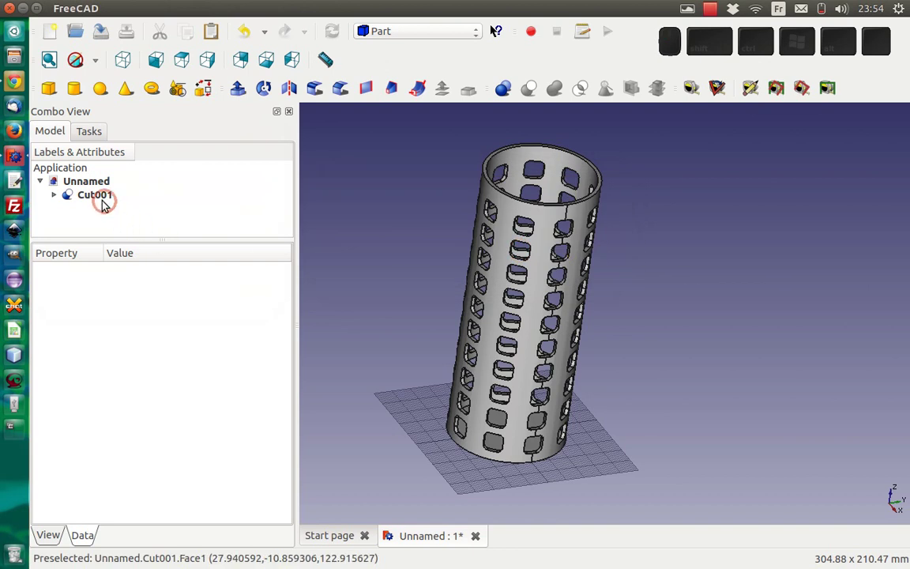
pyautogui.click(86, 192)
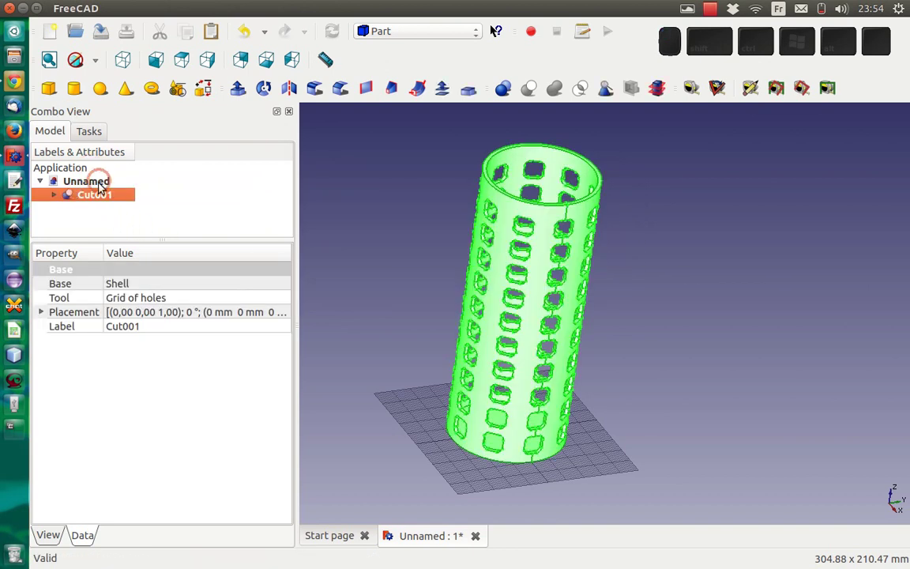
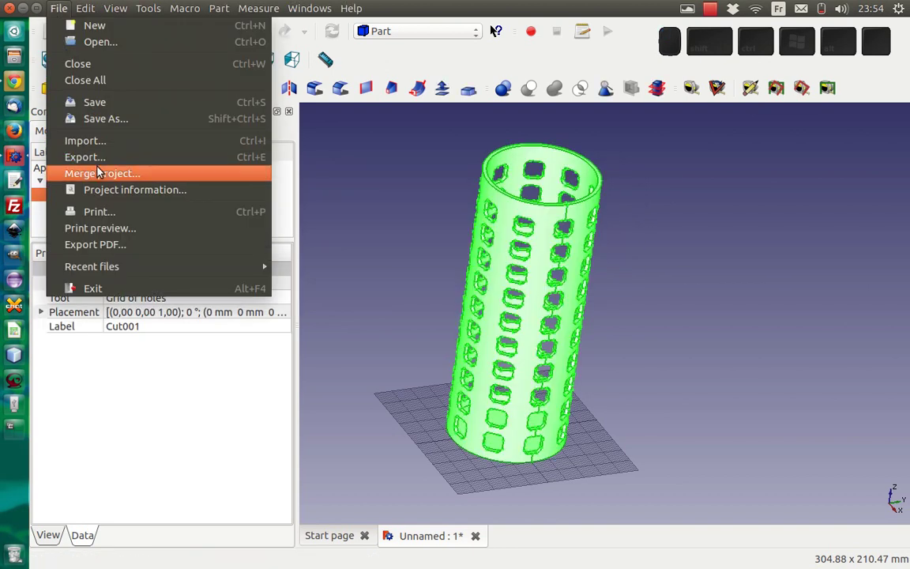
# Set up export of Cut001 as a mesh file named 'tube with holes' on the Desktop
pyautogui.click(99, 163)
pyautogui.click(396, 401)
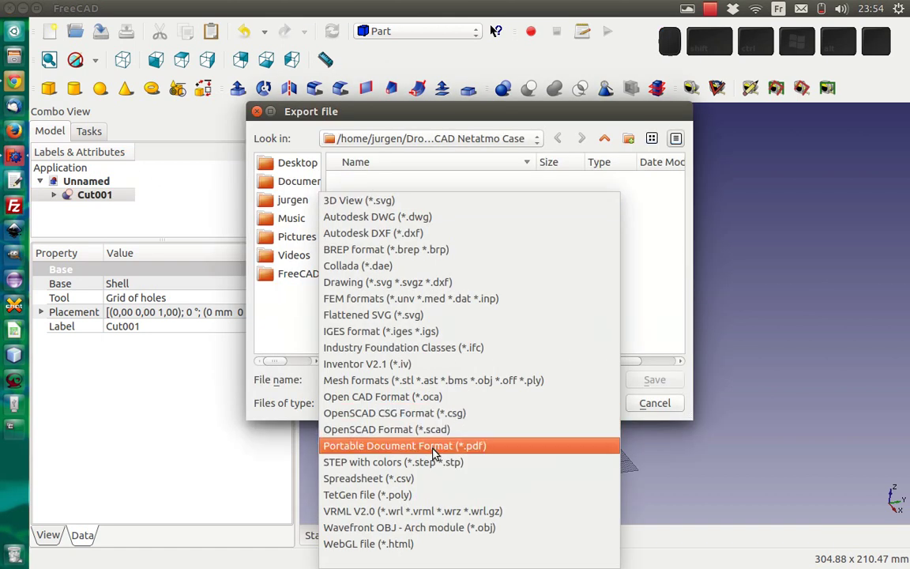
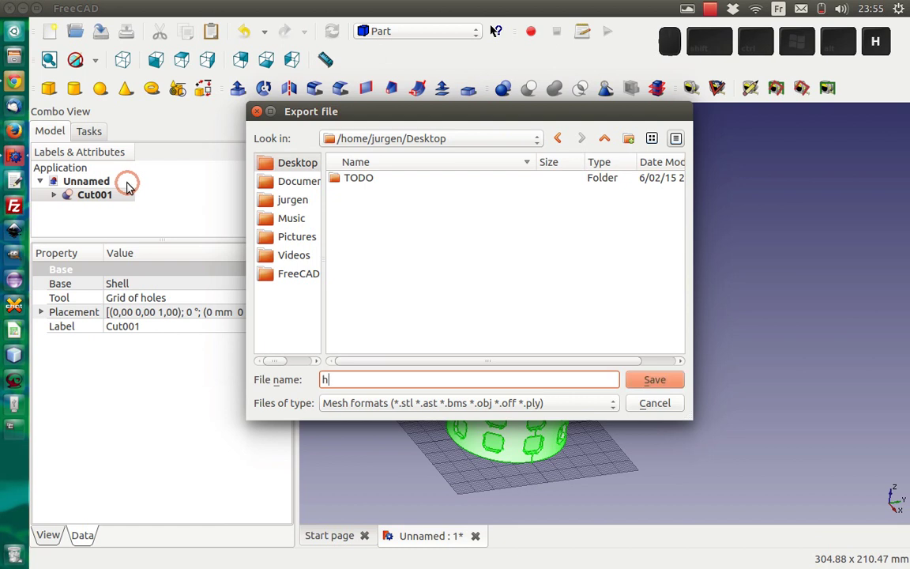
pyautogui.press('BackSpace')
pyautogui.press('space')
pyautogui.press('BackSpace')
pyautogui.press('space')
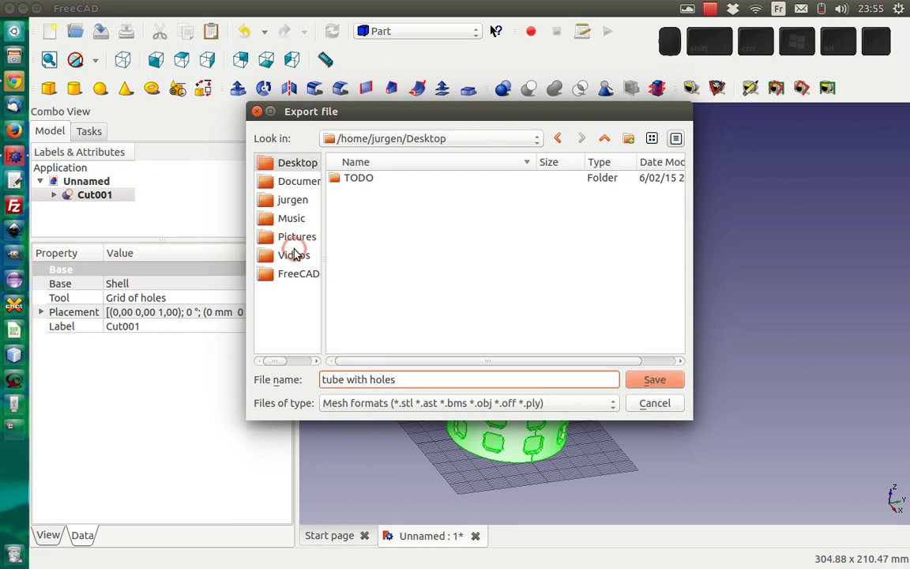